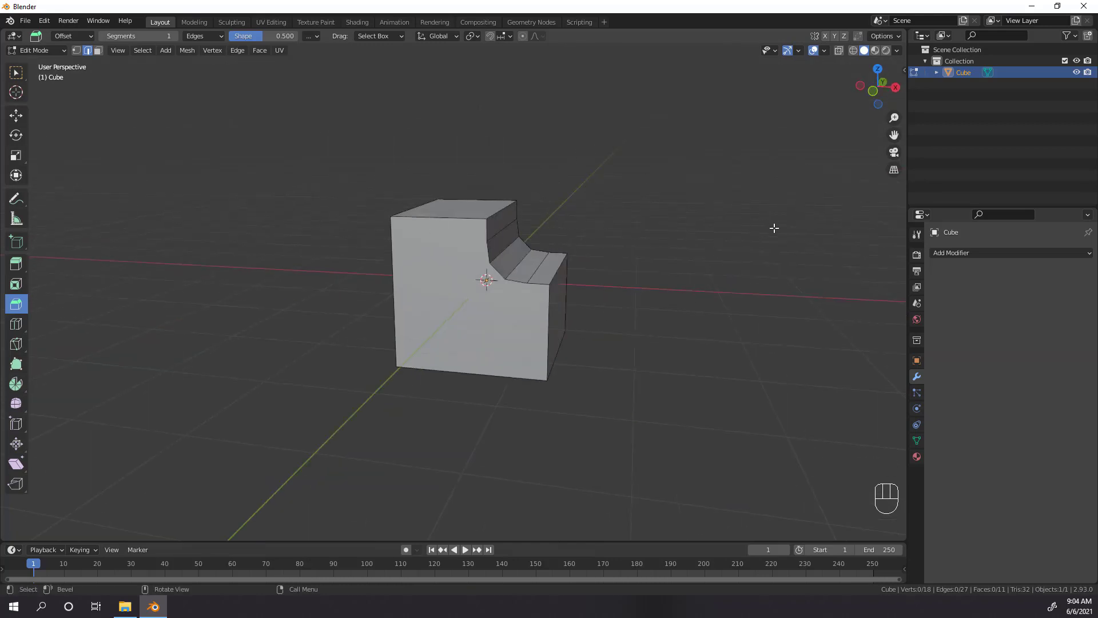
- Undo the earlier edit-mode bevel back to the plain cube and leave edit mode
{"action": "key", "text": "ctrl+z"}
{"action": "key", "text": "ctrl+z"}
{"action": "key", "text": "Tab"}
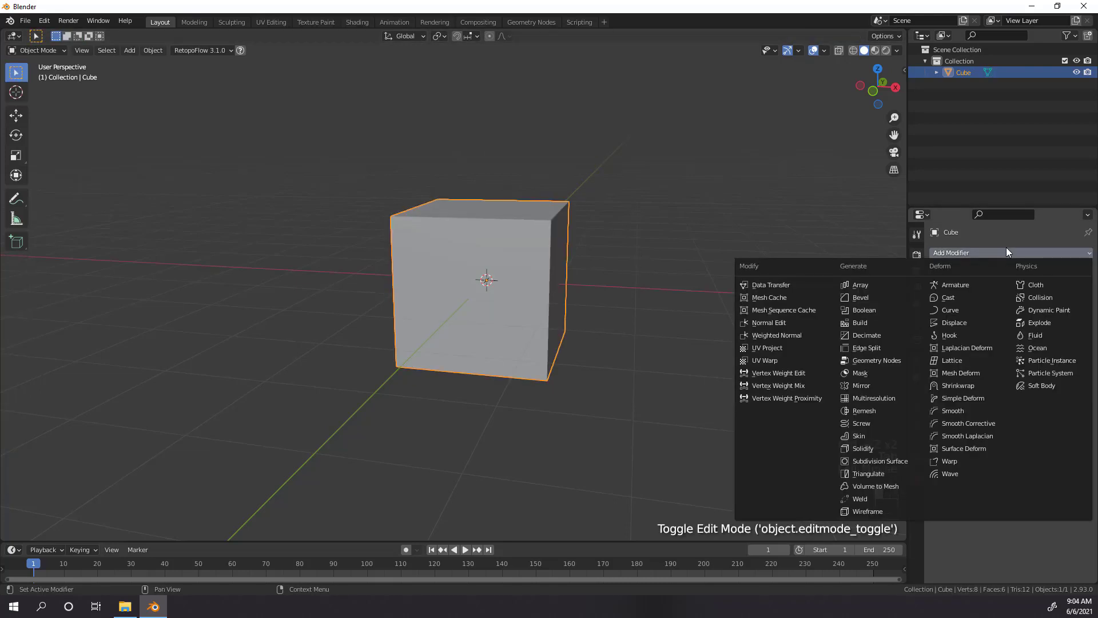
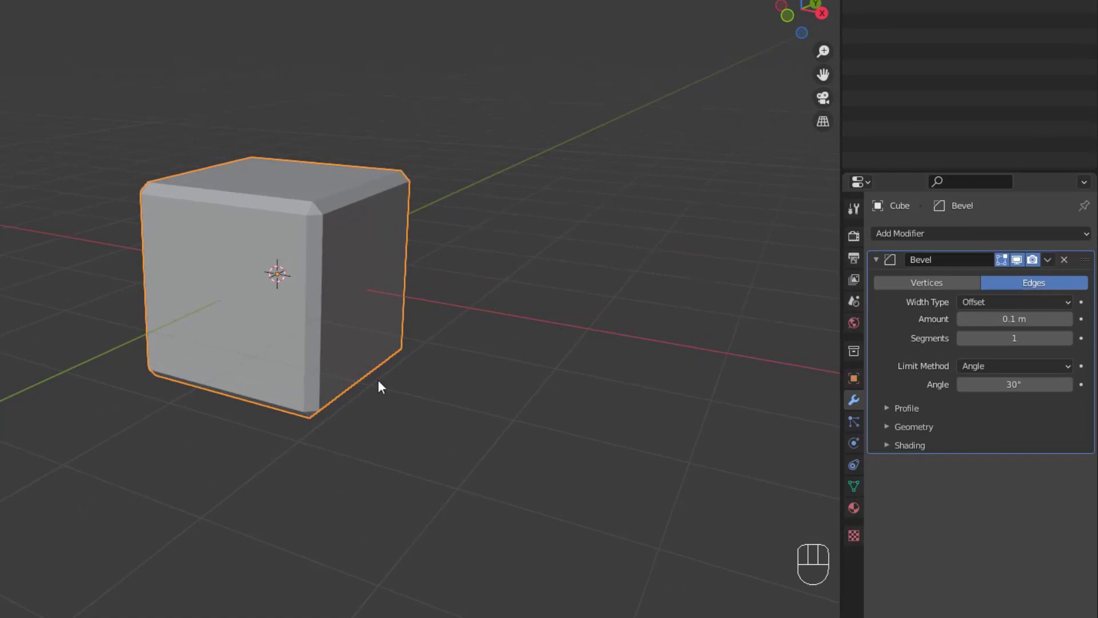
- Bevel the cube's edges with a 0.37 m Bevel modifier, trying 4 segments before returning to 1
{"action": "left_click_drag", "start_coordinate": [472, 348], "coordinate": [489, 355]}
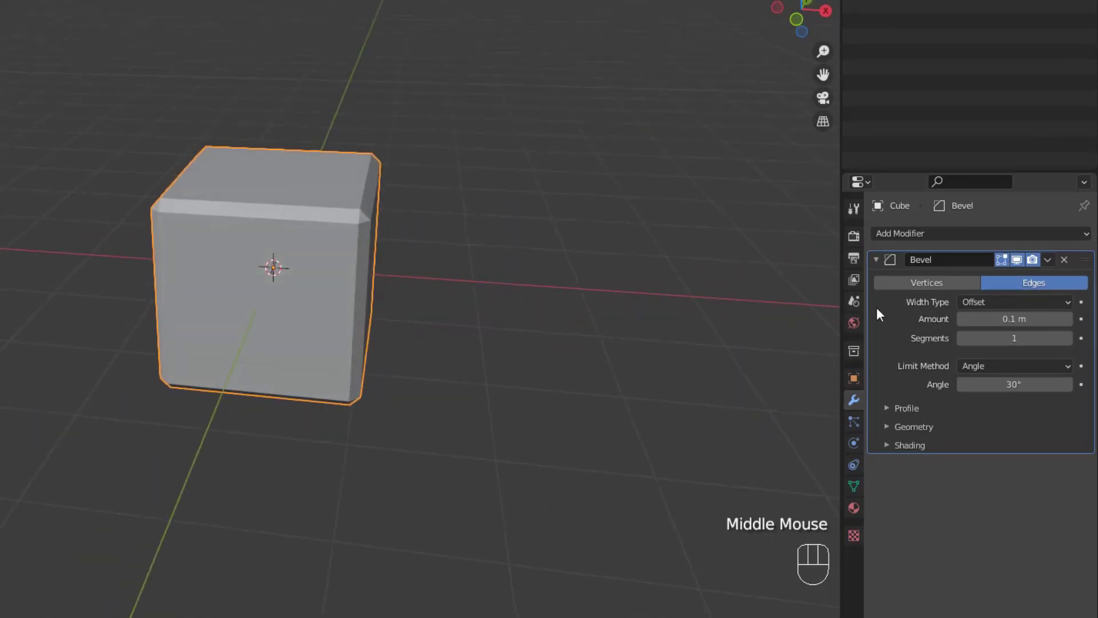
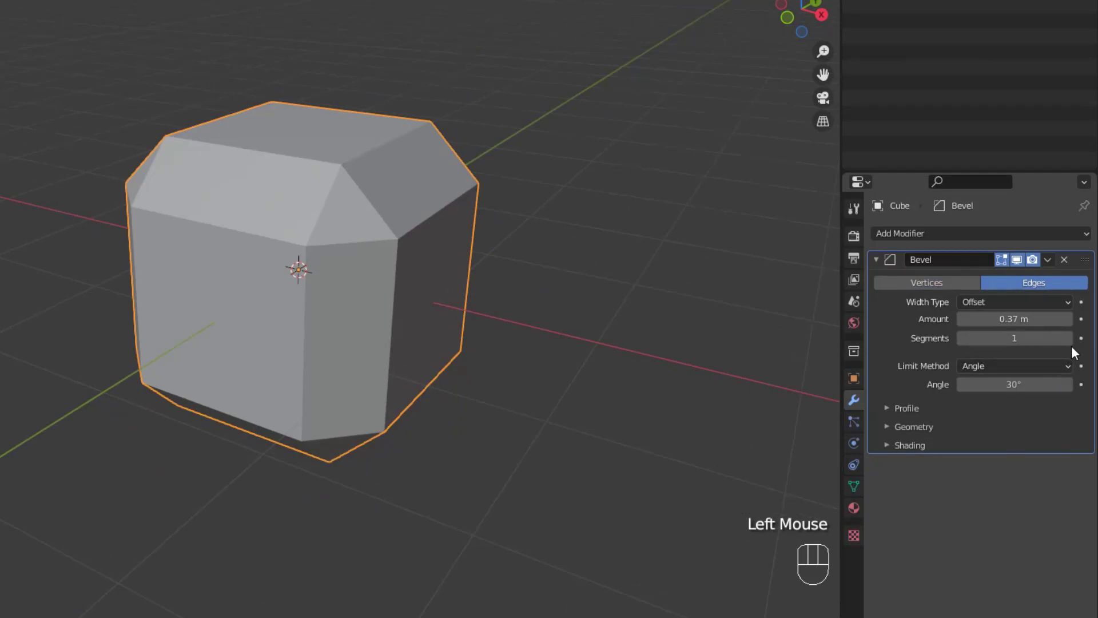
{"action": "left_click", "coordinate": [1076, 344]}
{"action": "left_click", "coordinate": [1071, 347]}
{"action": "left_click", "coordinate": [1076, 343]}
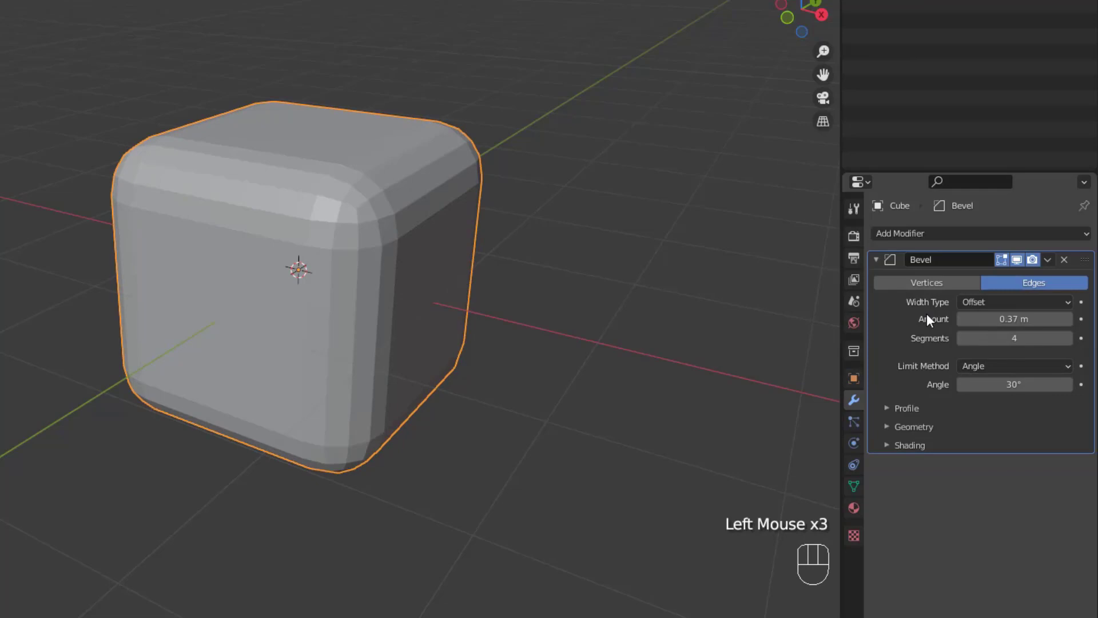
{"action": "left_click_drag", "start_coordinate": [1003, 314], "coordinate": [935, 302]}
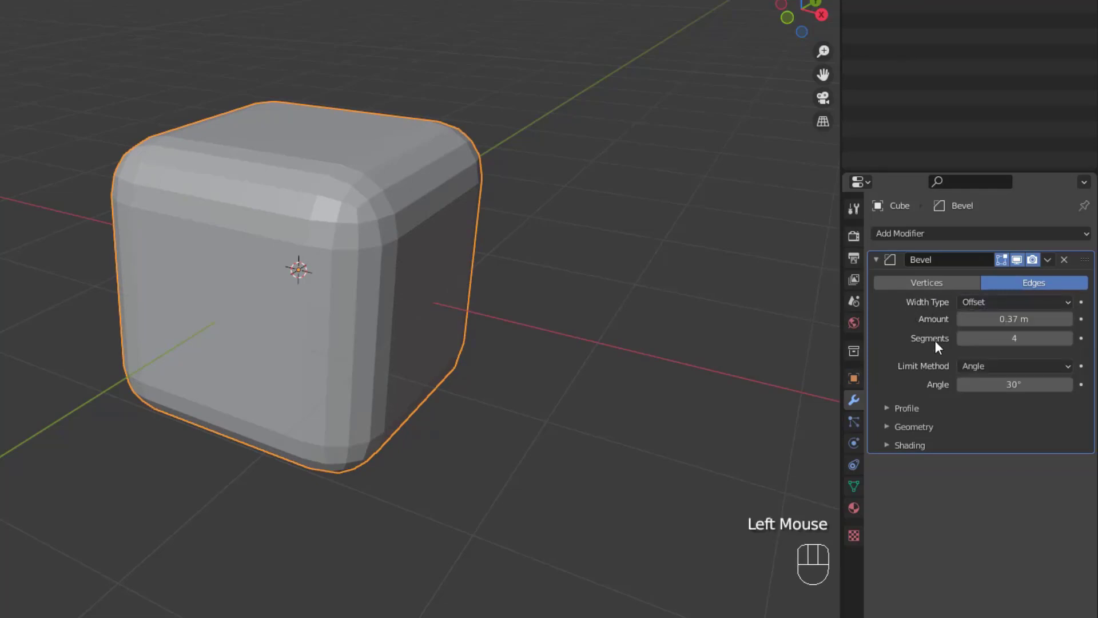
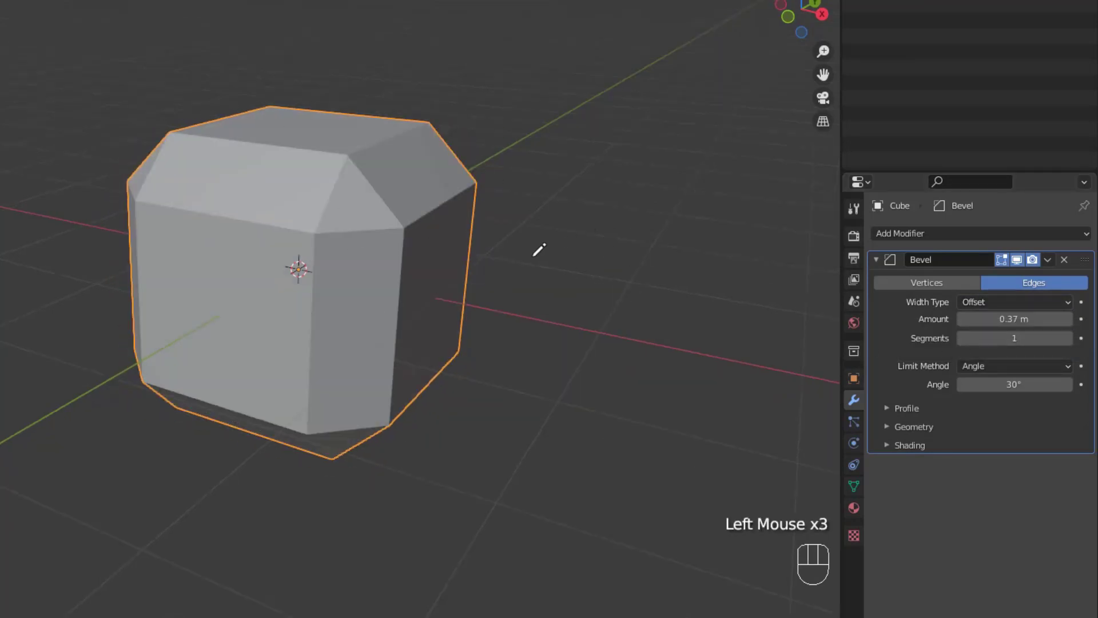
- Add a reference cube and measure the bevel by Width, then Depth at 0.64 m
{"action": "key", "text": "shift+a"}
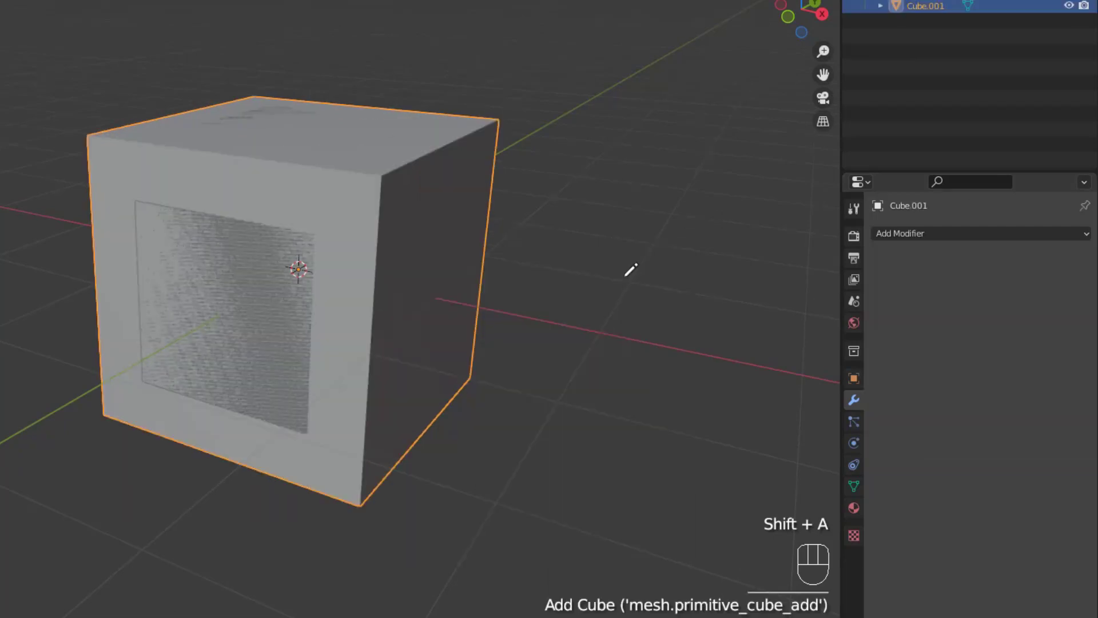
{"action": "scroll", "scroll_direction": "up", "scroll_amount": 3}
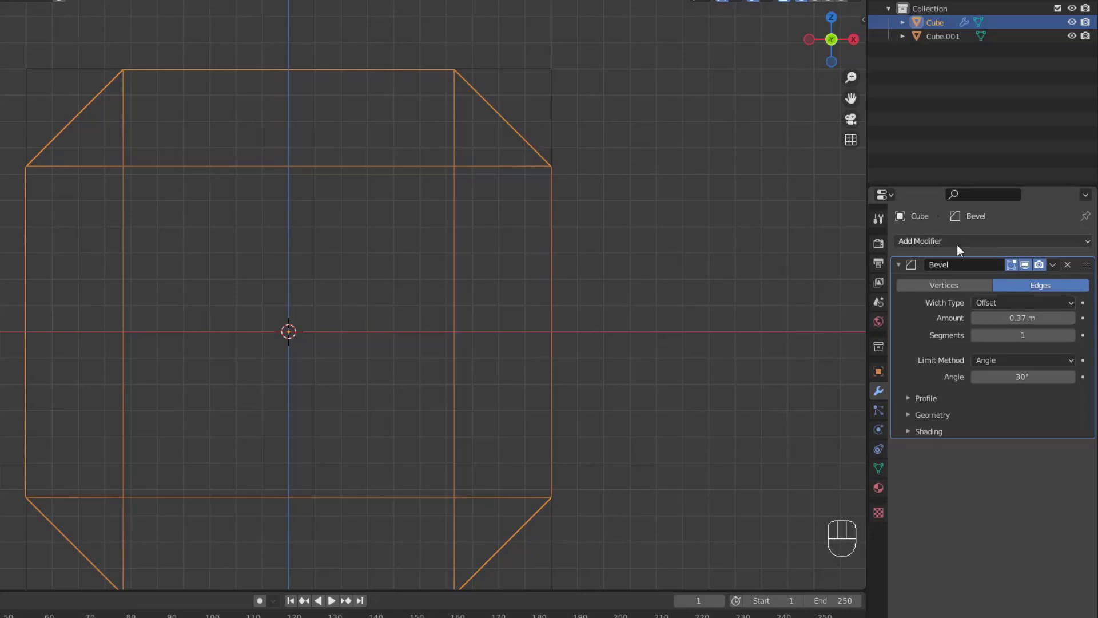
{"action": "left_click", "coordinate": [1051, 307]}
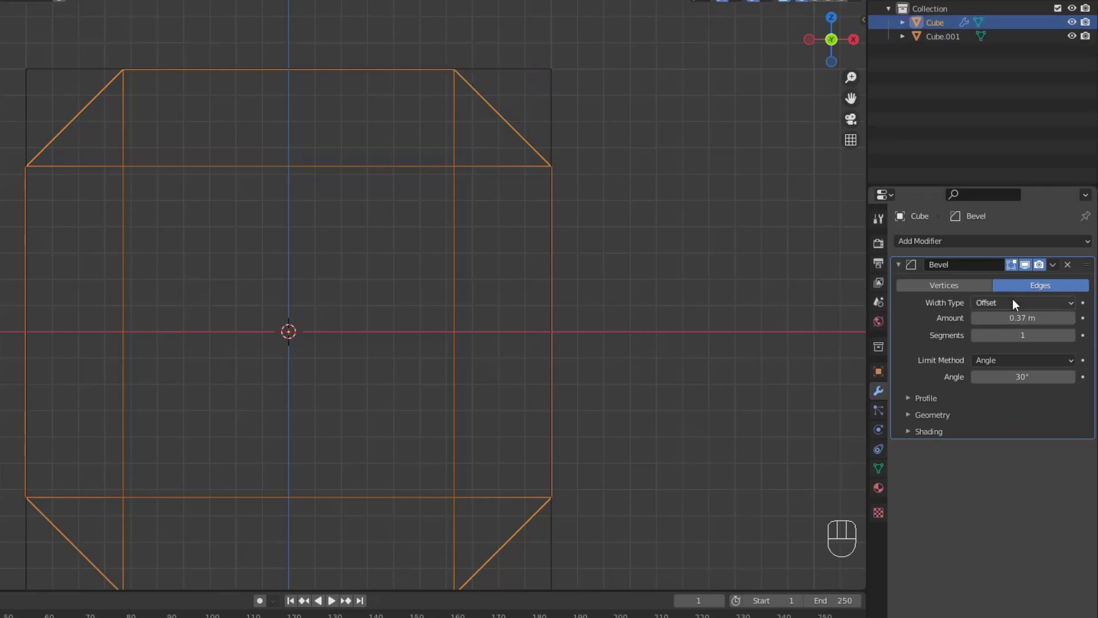
{"action": "left_click_drag", "start_coordinate": [1014, 319], "coordinate": [1018, 345]}
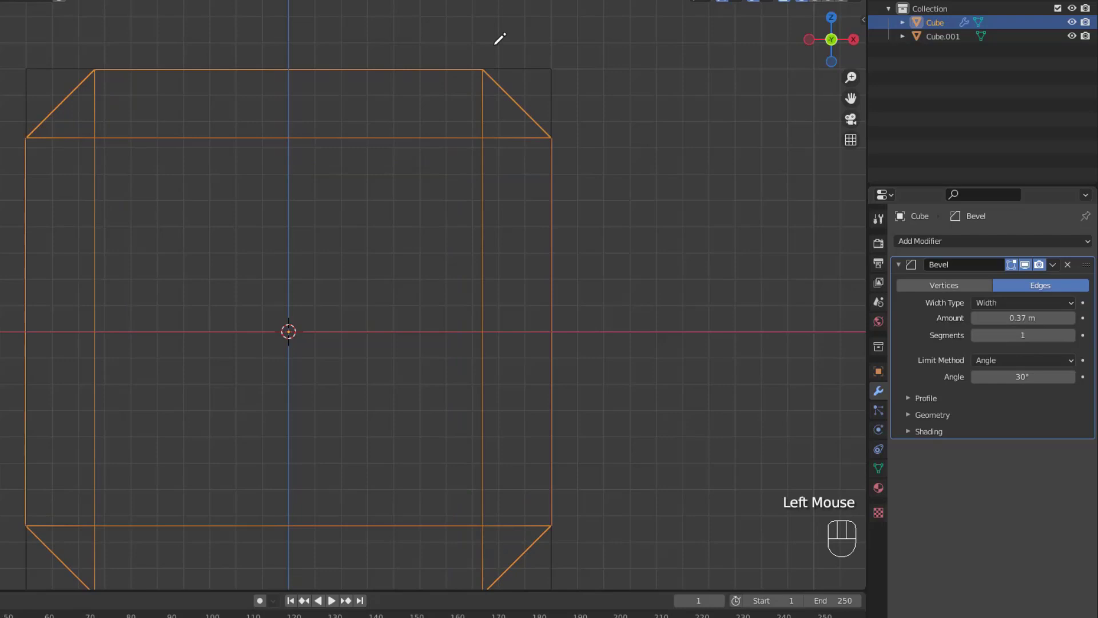
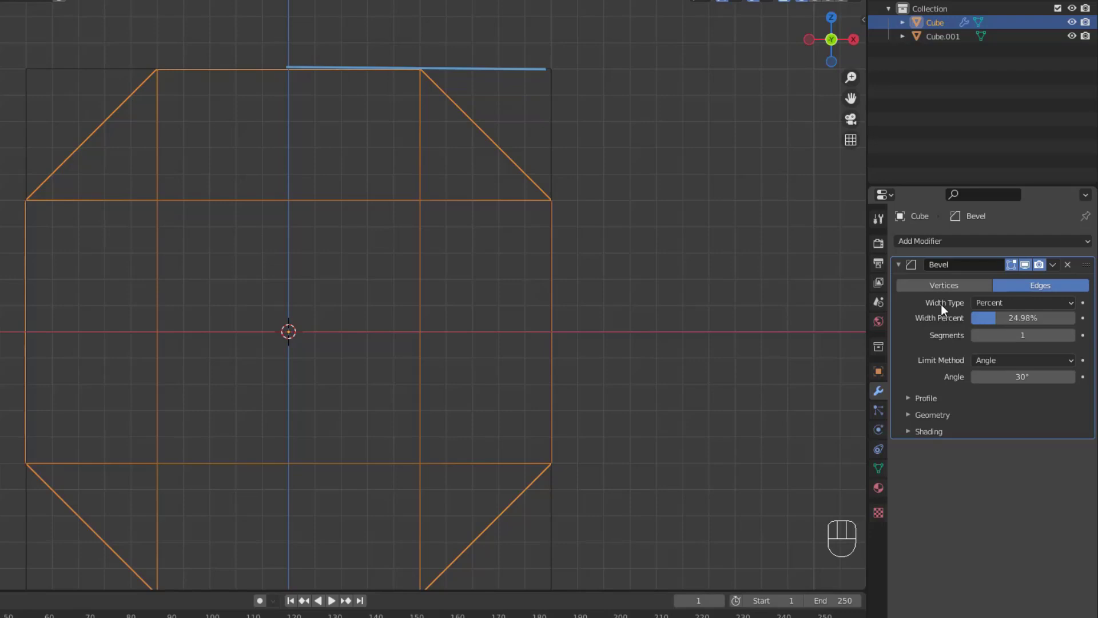
- Measure the bevel by Percent and widen it to about 49% of edge length
{"action": "left_click_drag", "start_coordinate": [1026, 330], "coordinate": [966, 322]}
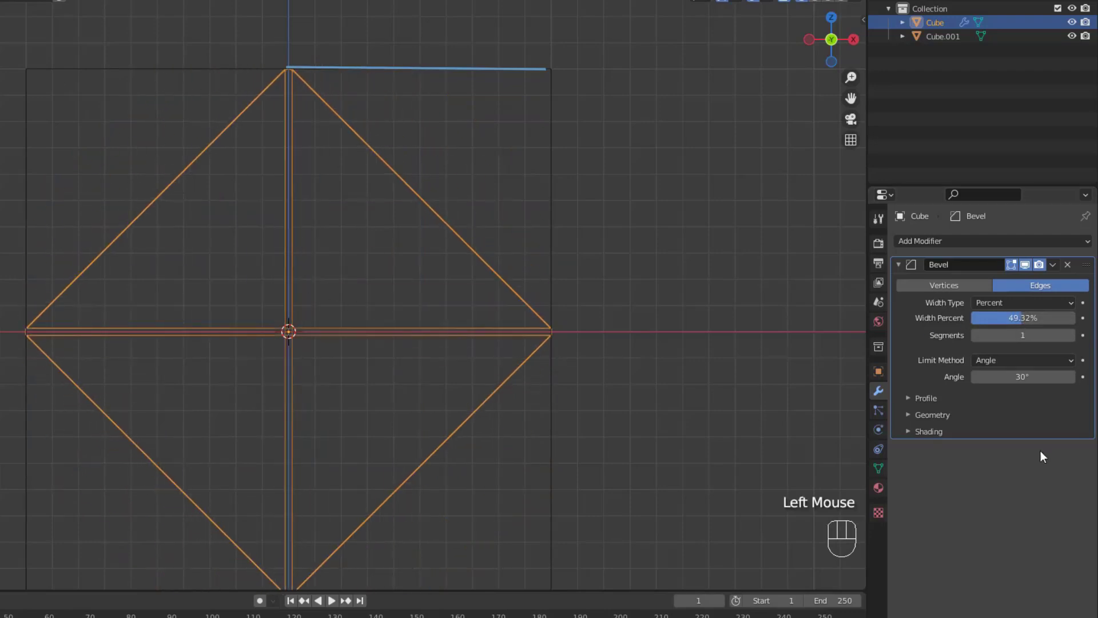
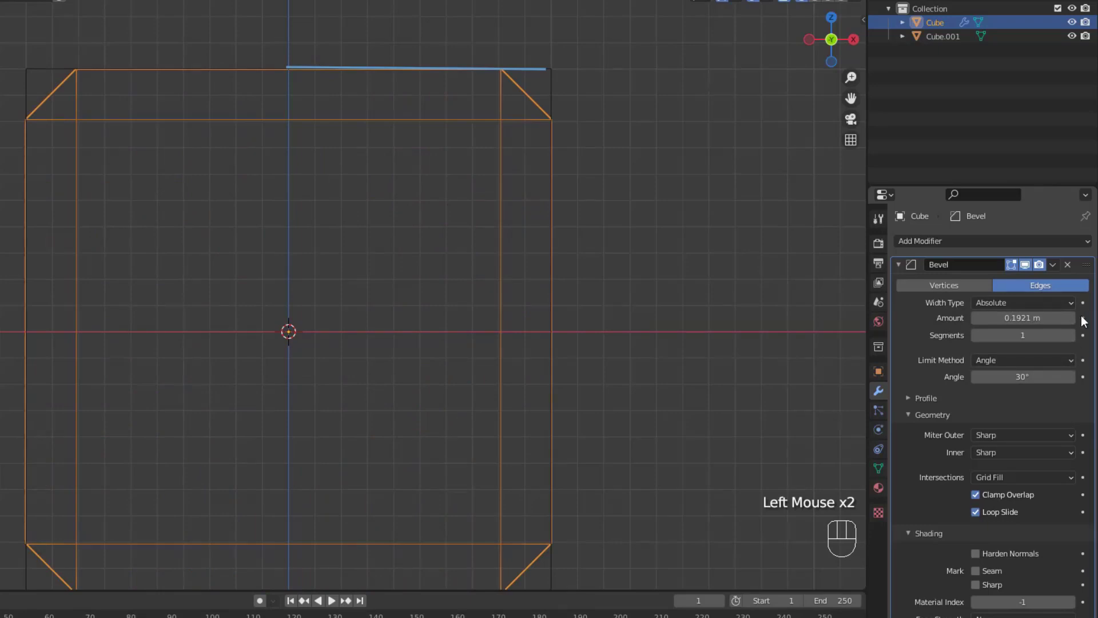
- Enter an Absolute bevel amount of 0.2321 m in the modifier
{"action": "double_click", "coordinate": [1077, 321]}
{"action": "double_click", "coordinate": [1078, 320]}
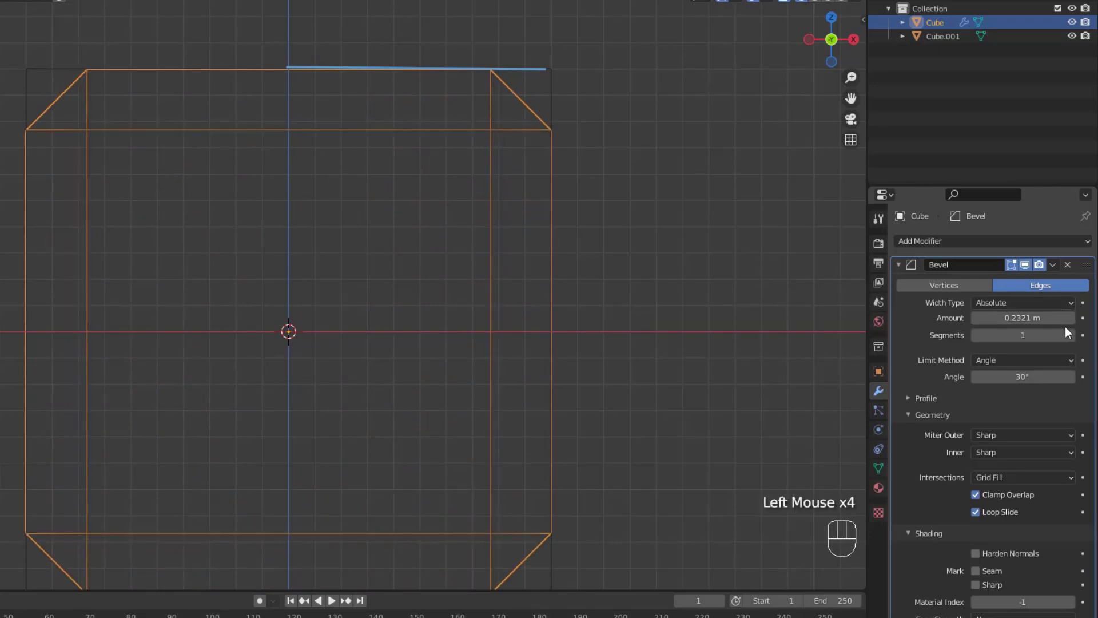
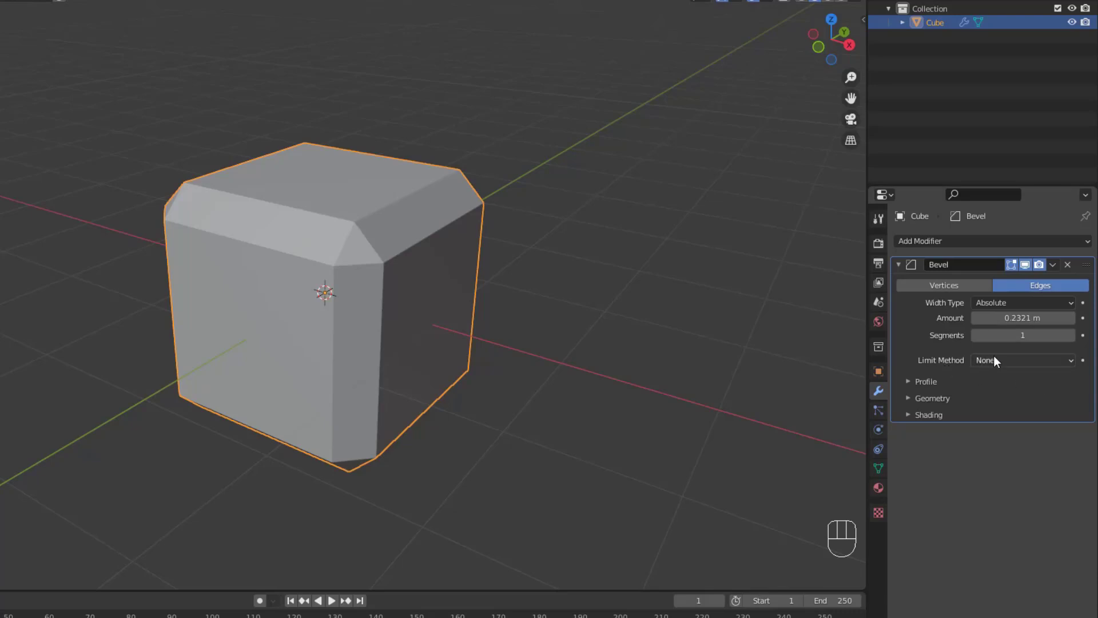
- Limit the bevel to weighted edges and enter edit mode to weight the cube's top edges
{"action": "left_click_drag", "start_coordinate": [997, 362], "coordinate": [1015, 408]}
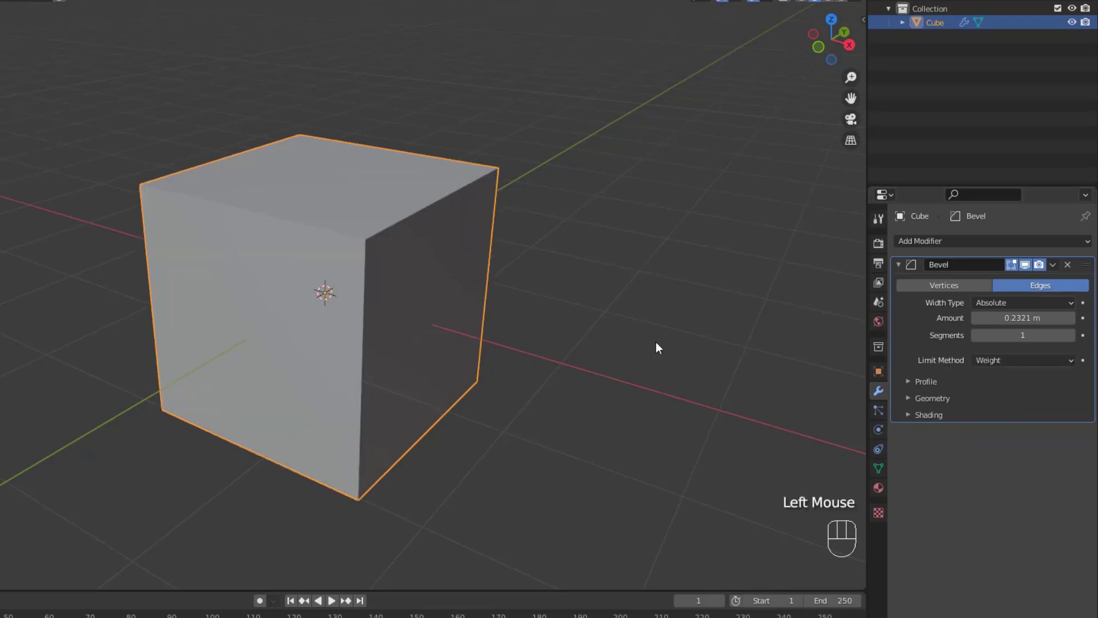
{"action": "left_click_drag", "start_coordinate": [674, 351], "coordinate": [657, 355]}
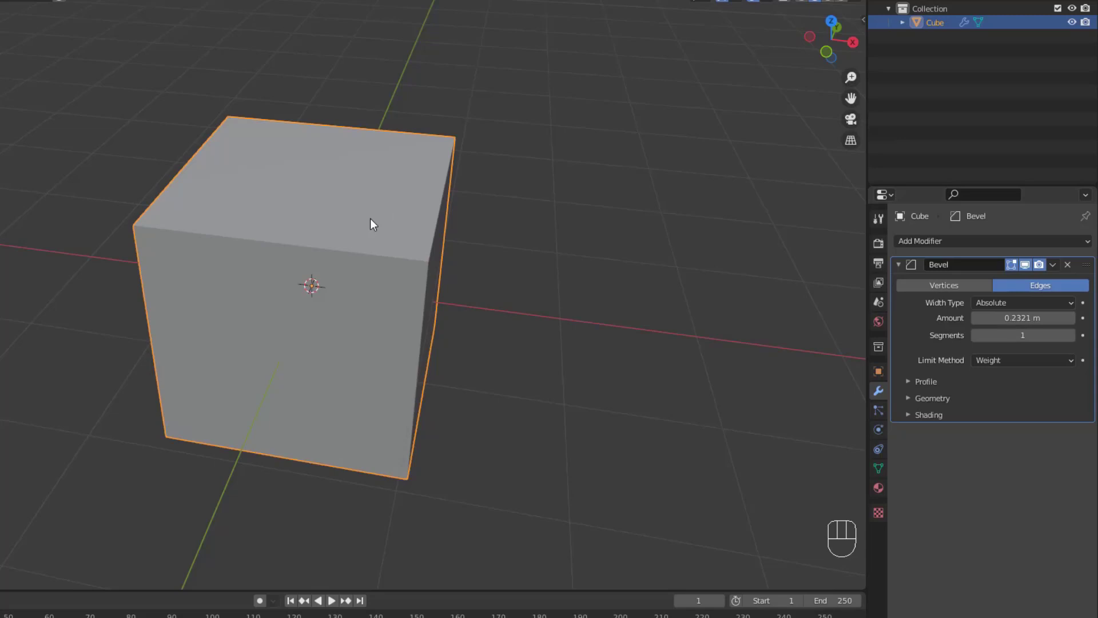
{"action": "key", "text": "Tab"}
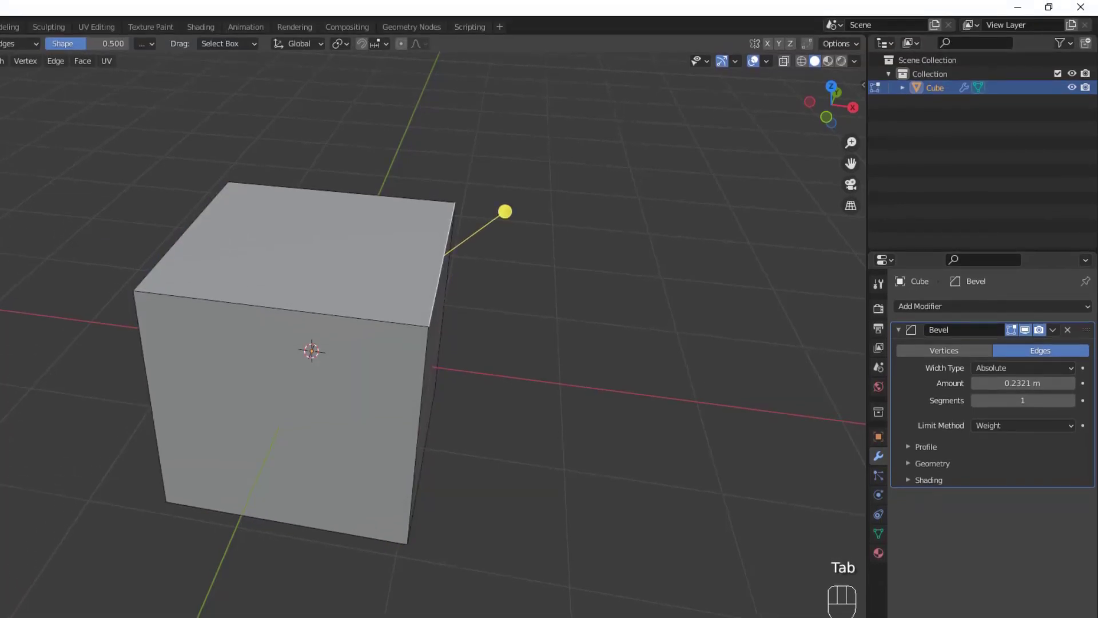
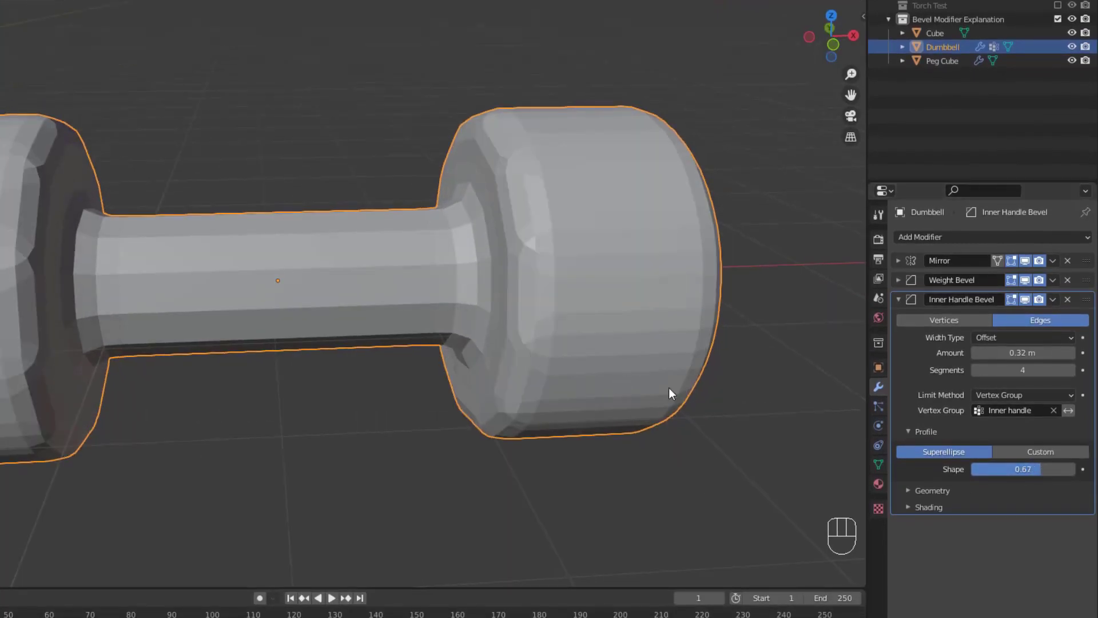
- Give the Inner Handle Bevel a custom profile and start reshaping its profile curve
{"action": "left_click", "coordinate": [1057, 454]}
{"action": "scroll", "scroll_direction": "down", "scroll_amount": 3}
{"action": "scroll", "scroll_direction": "down", "scroll_amount": 3}
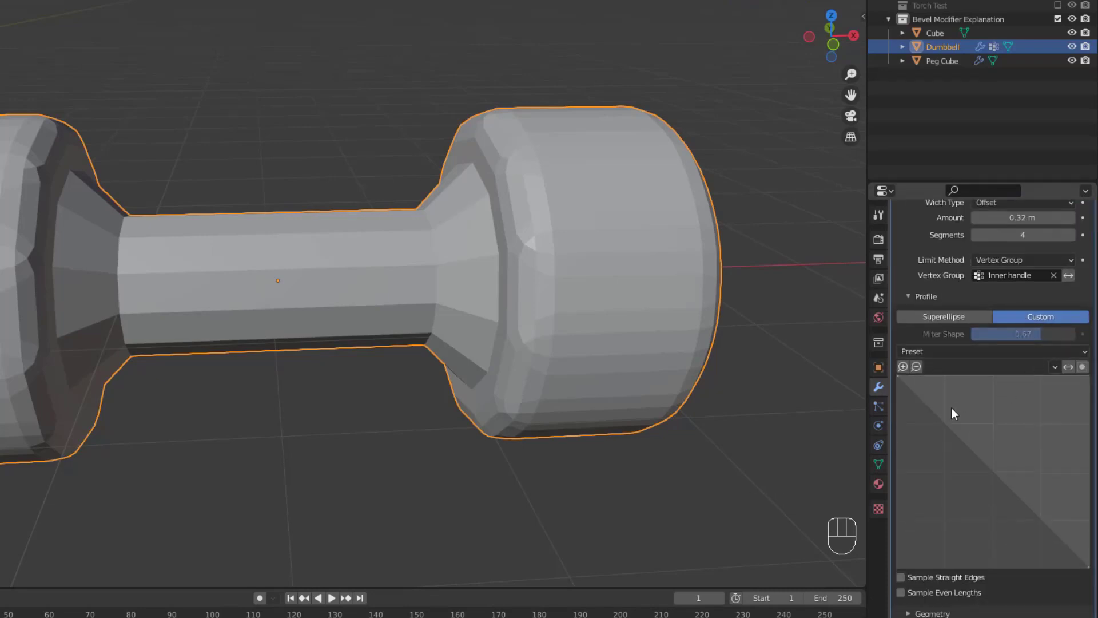
{"action": "left_click_drag", "start_coordinate": [1089, 360], "coordinate": [580, 333]}
{"action": "middle_click", "coordinate": [480, 298]}
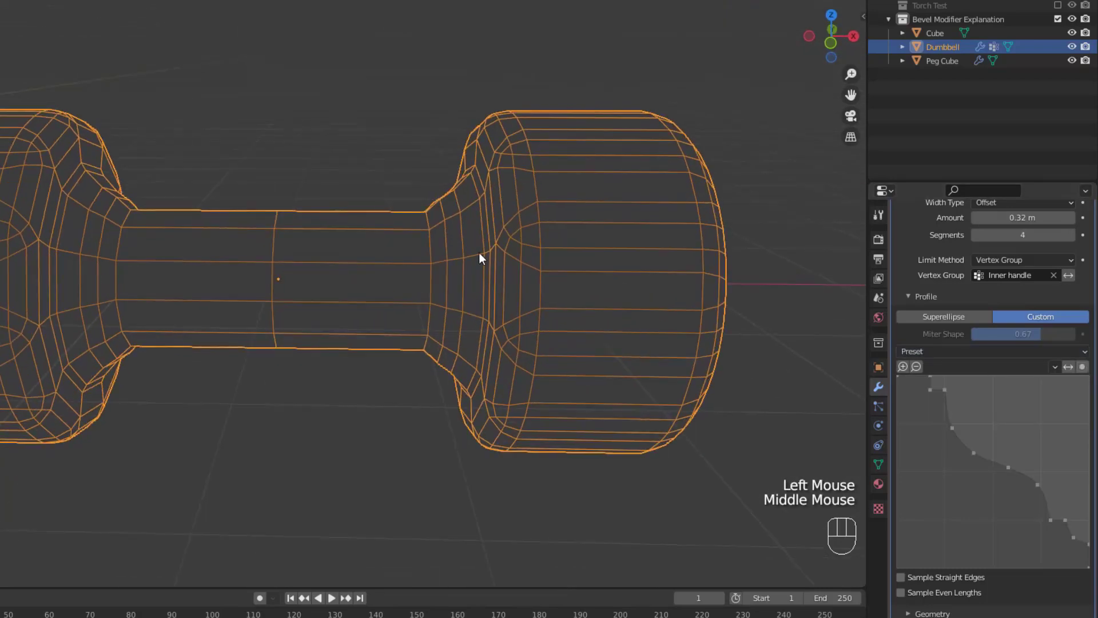
{"action": "left_click_drag", "start_coordinate": [446, 243], "coordinate": [458, 237]}
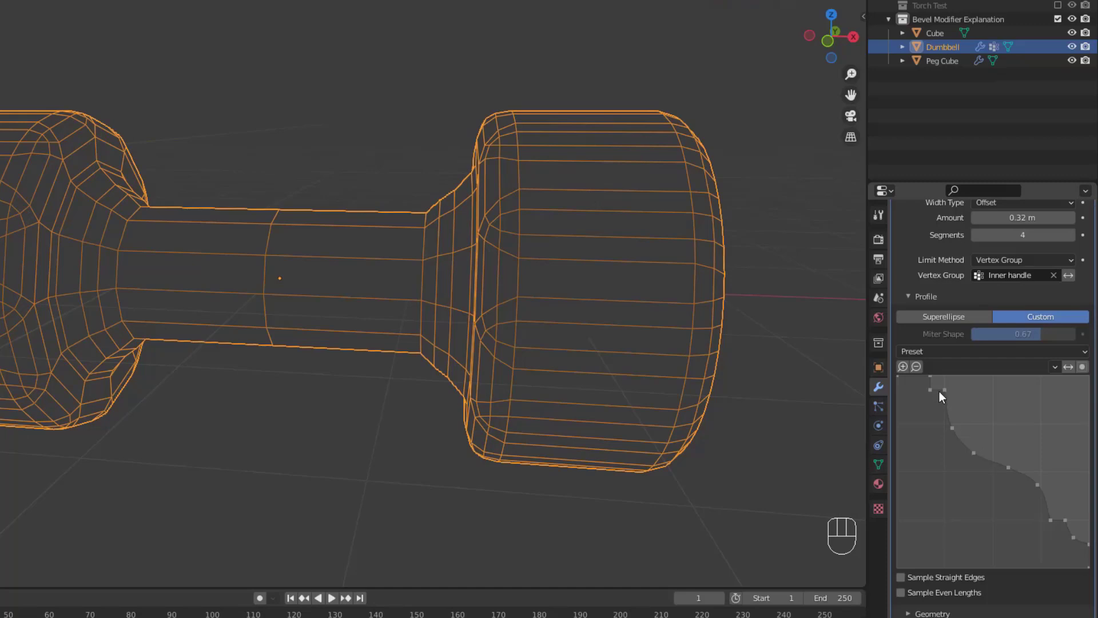
- Inspect both ends of the dumbbell and reapply the profile preset to reset the curve
{"action": "left_click_drag", "start_coordinate": [450, 204], "coordinate": [987, 388]}
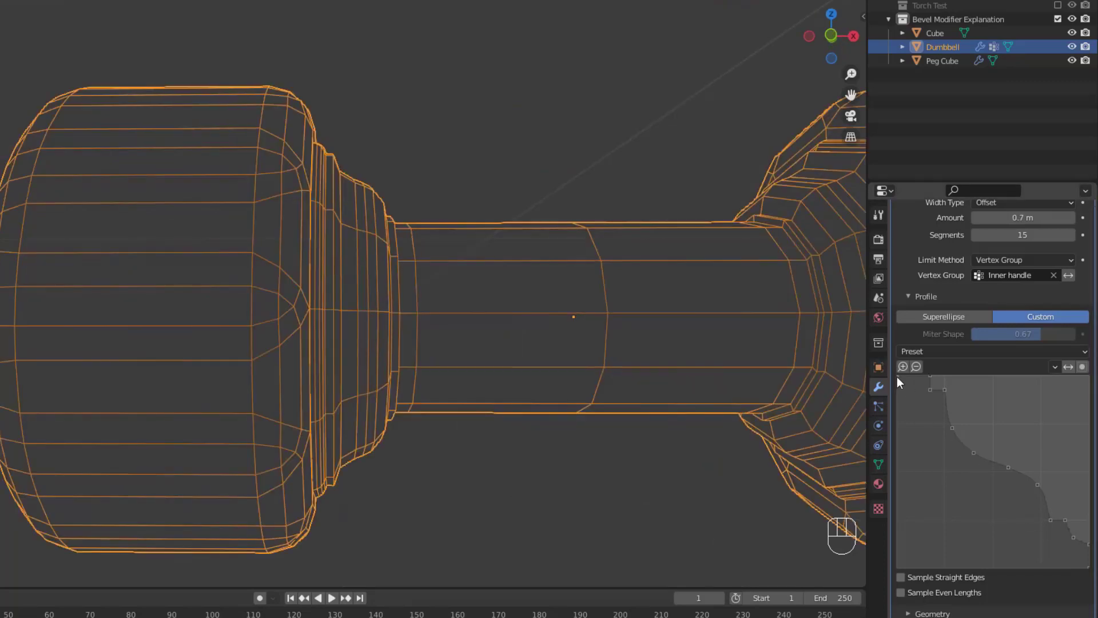
{"action": "middle_click", "coordinate": [440, 284]}
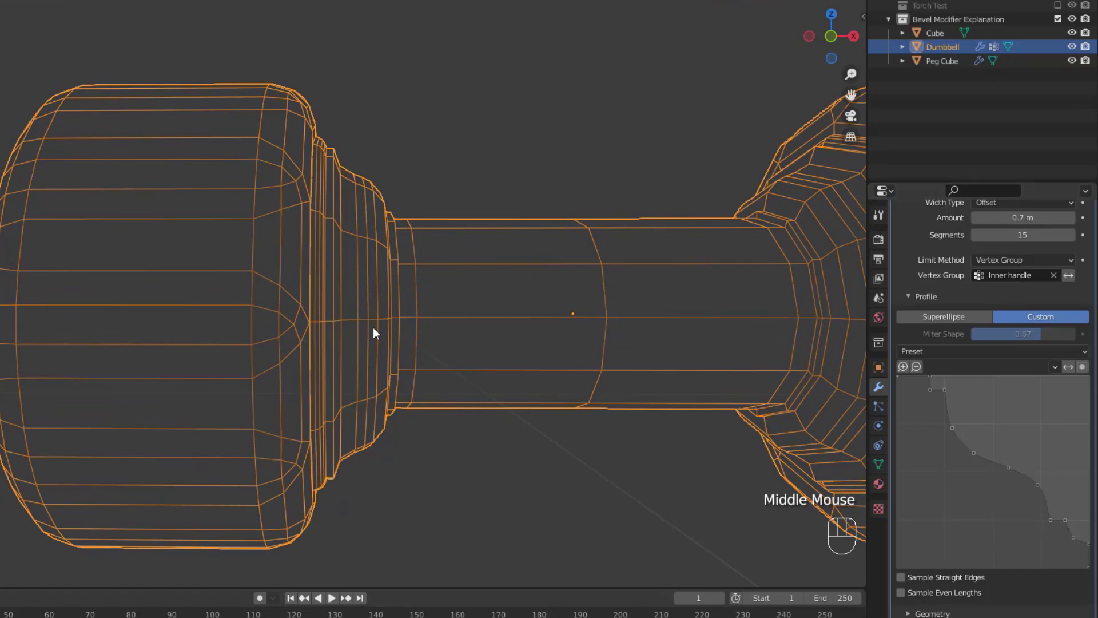
{"action": "left_click_drag", "start_coordinate": [439, 240], "coordinate": [446, 247]}
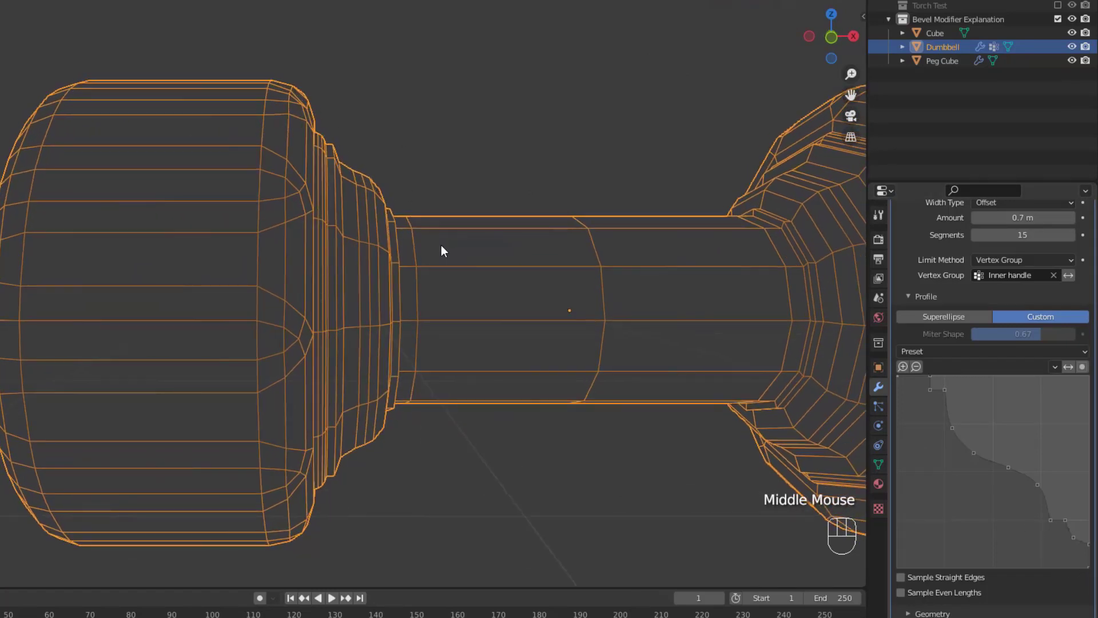
{"action": "left_click_drag", "start_coordinate": [1011, 354], "coordinate": [1033, 421]}
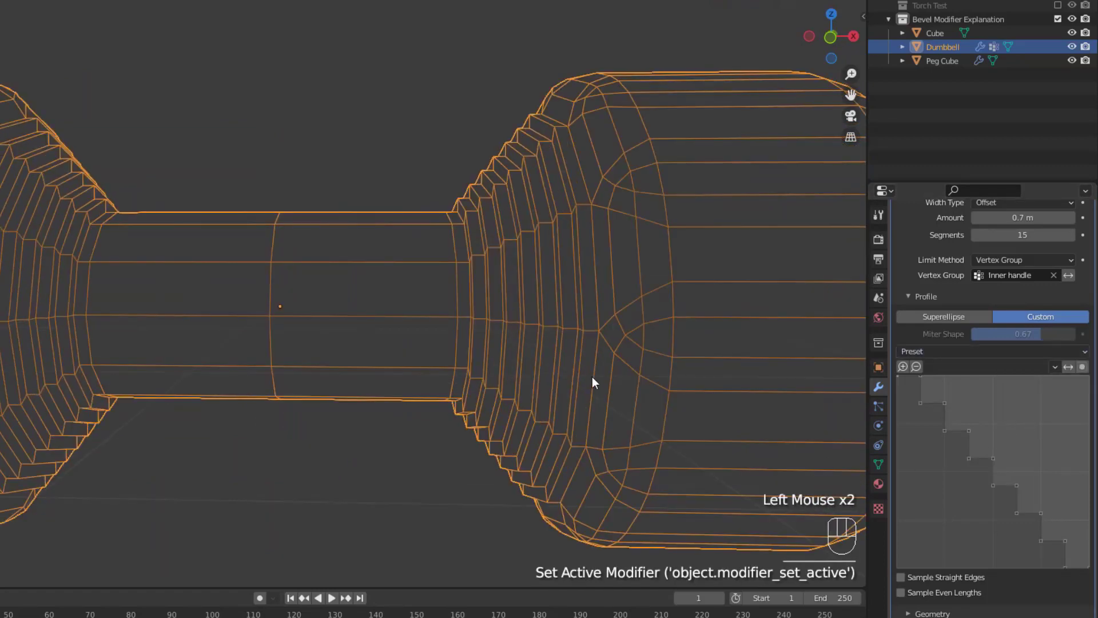
{"action": "middle_click", "coordinate": [596, 379]}
{"action": "middle_click", "coordinate": [601, 394]}
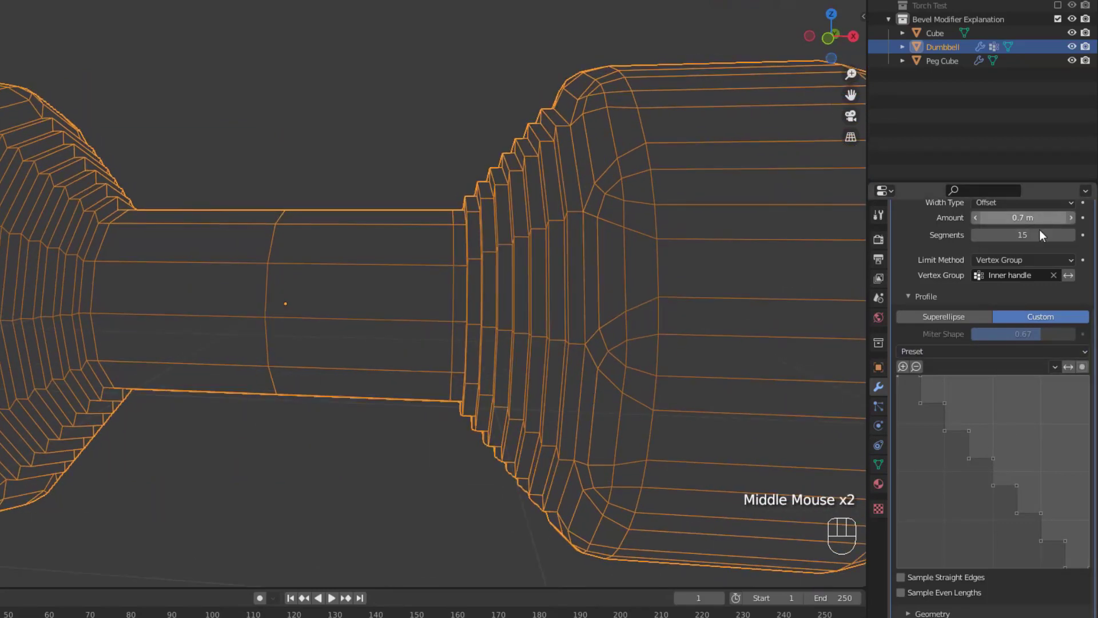
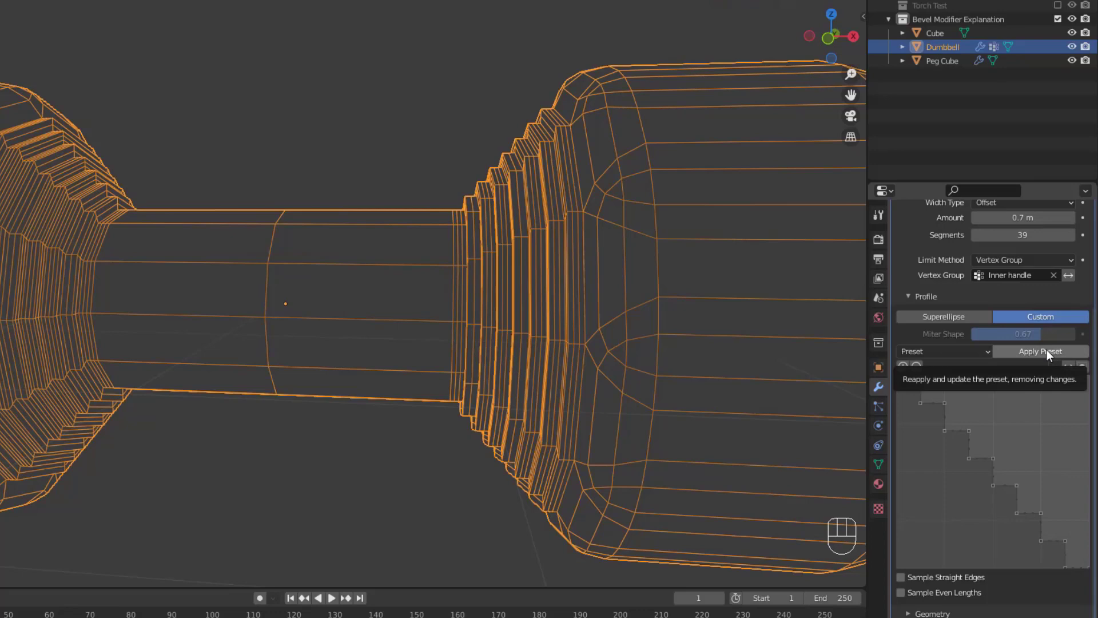
{"action": "left_click", "coordinate": [1052, 357]}
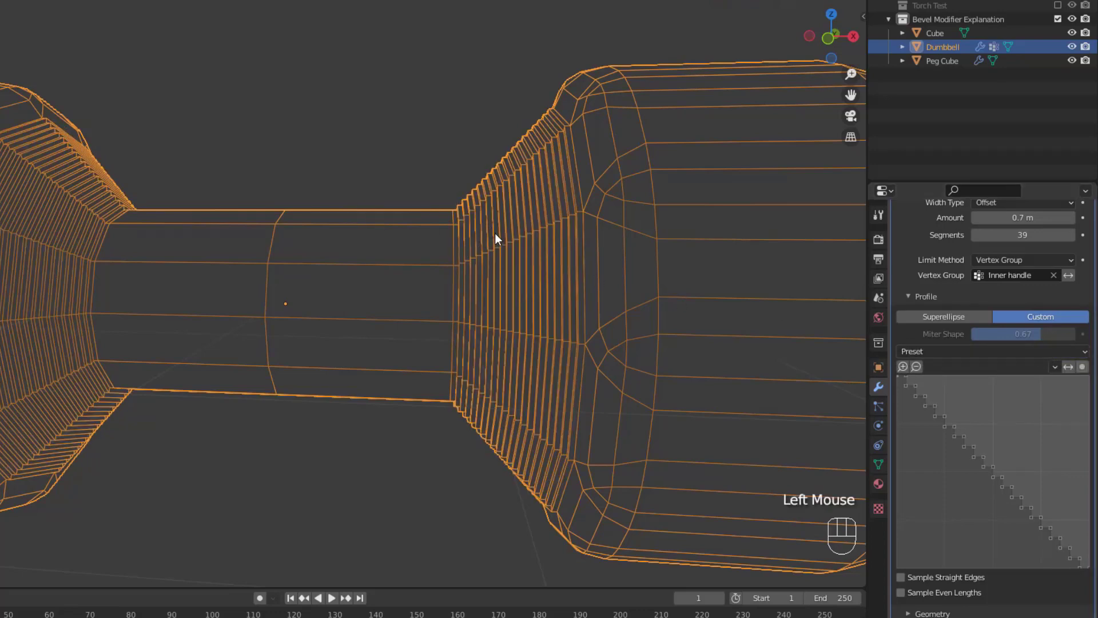
{"action": "left_click_drag", "start_coordinate": [512, 243], "coordinate": [545, 256]}
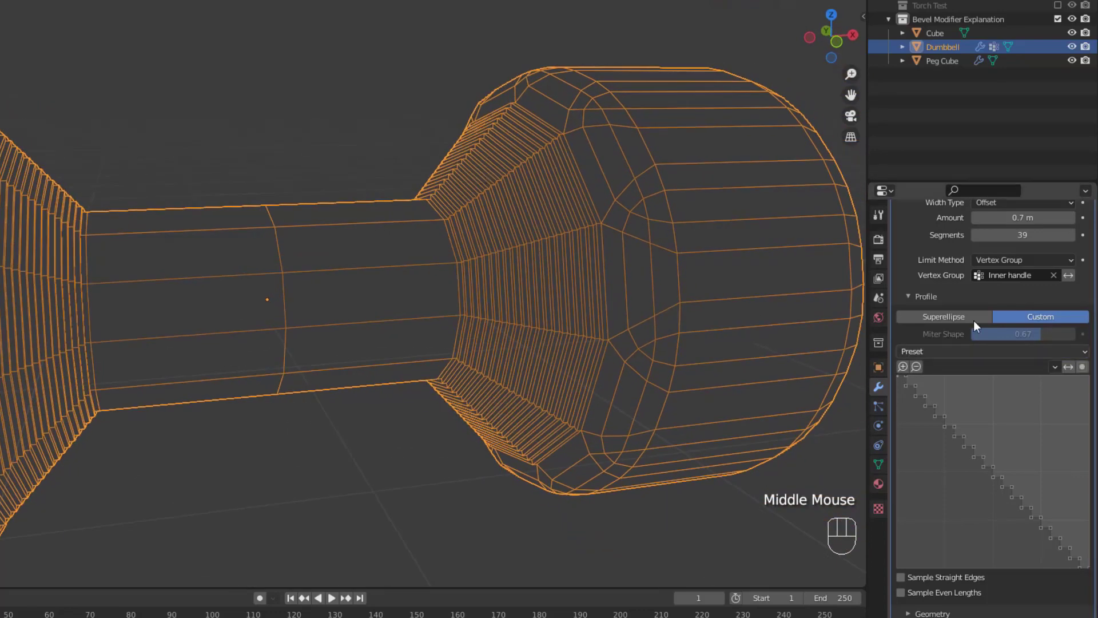
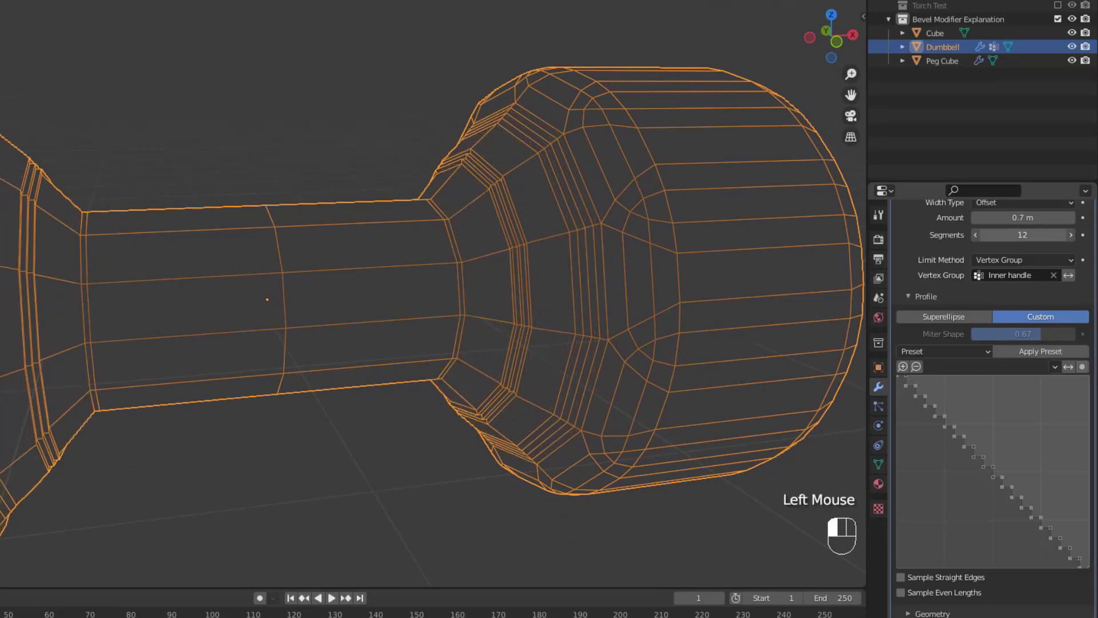
- Set the bevel to 7 segments and move profile curve points to carve a raised ridge
{"action": "left_click", "coordinate": [1052, 353]}
{"action": "middle_click", "coordinate": [509, 286]}
{"action": "left_click_drag", "start_coordinate": [591, 250], "coordinate": [532, 256]}
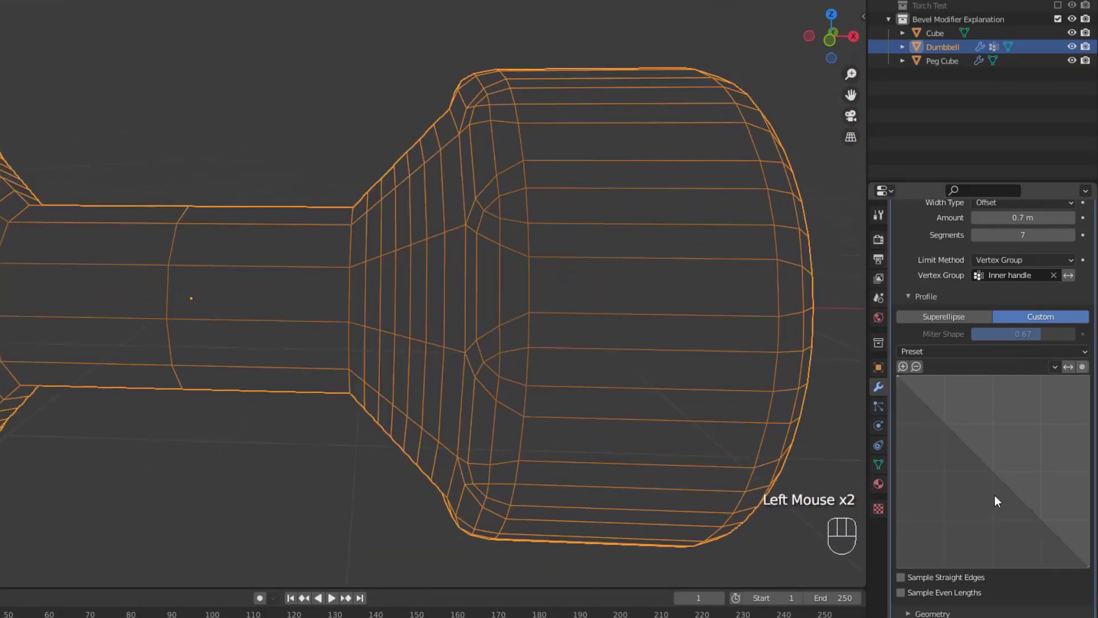
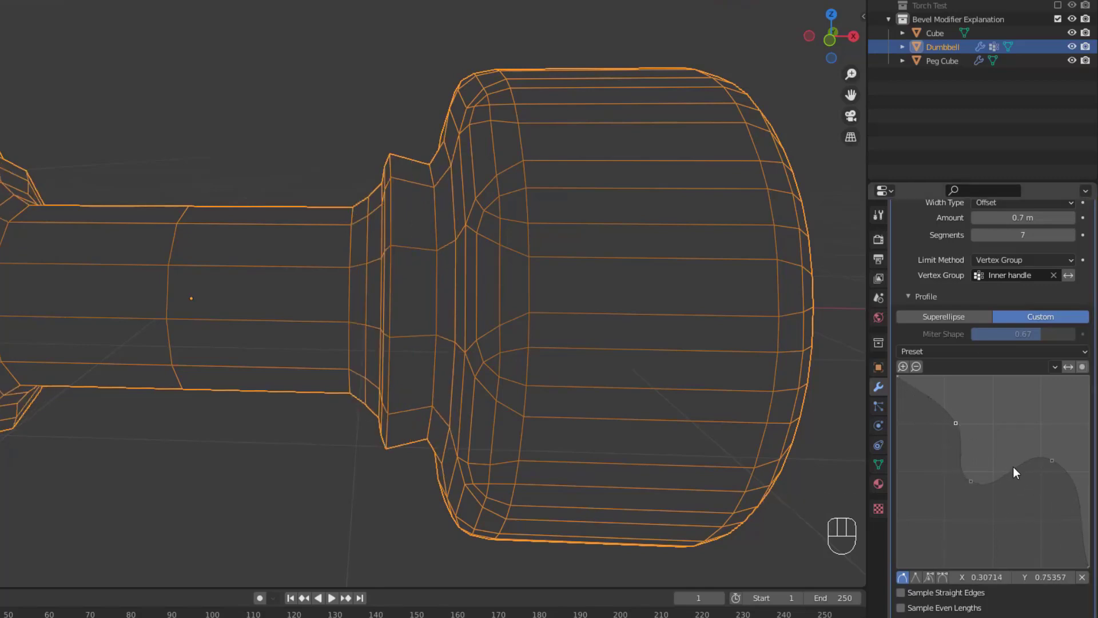
{"action": "left_click", "coordinate": [1016, 479]}
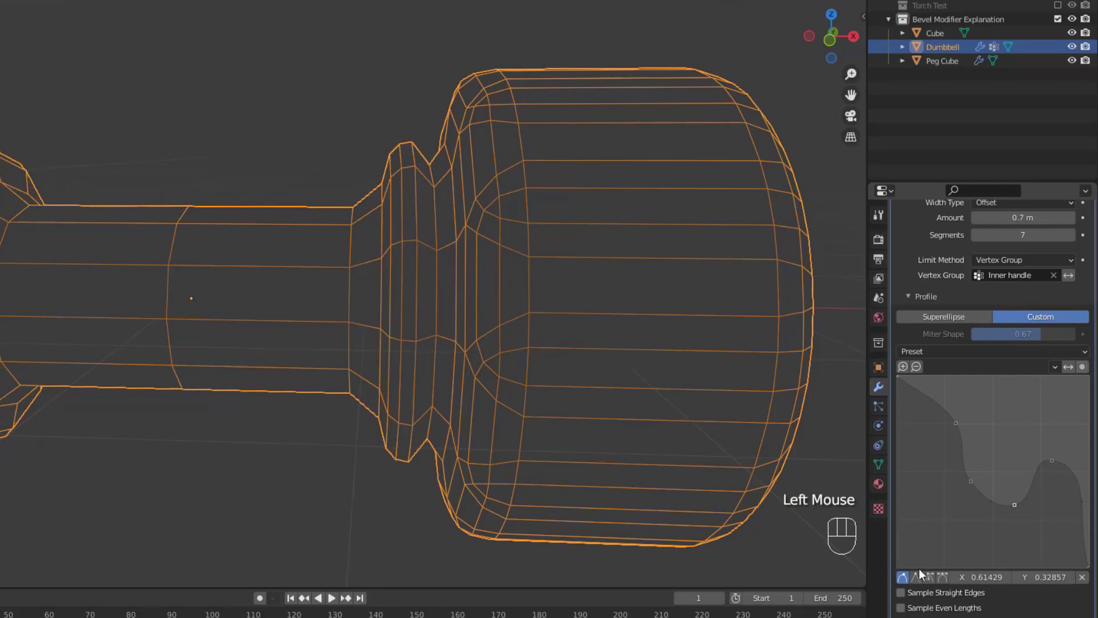
{"action": "left_click", "coordinate": [918, 581]}
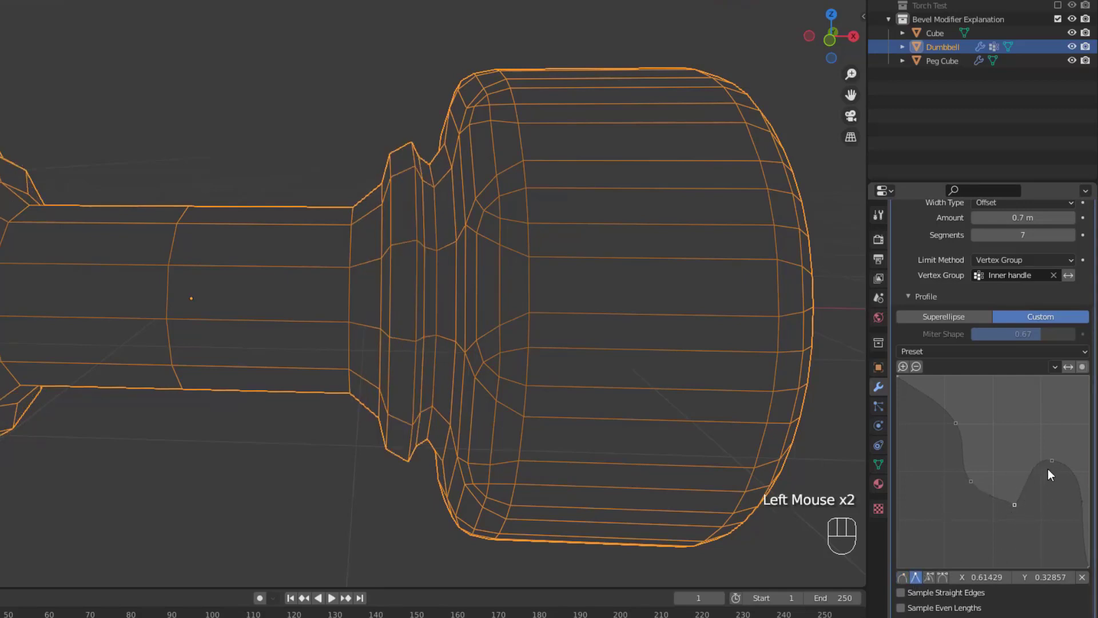
{"action": "left_click", "coordinate": [1056, 468]}
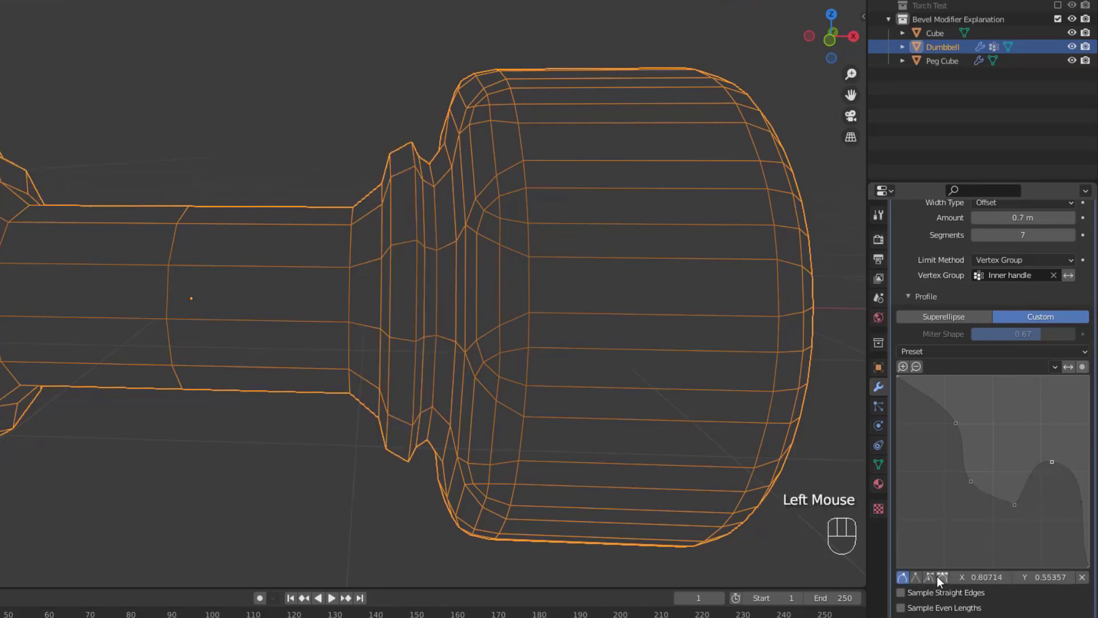
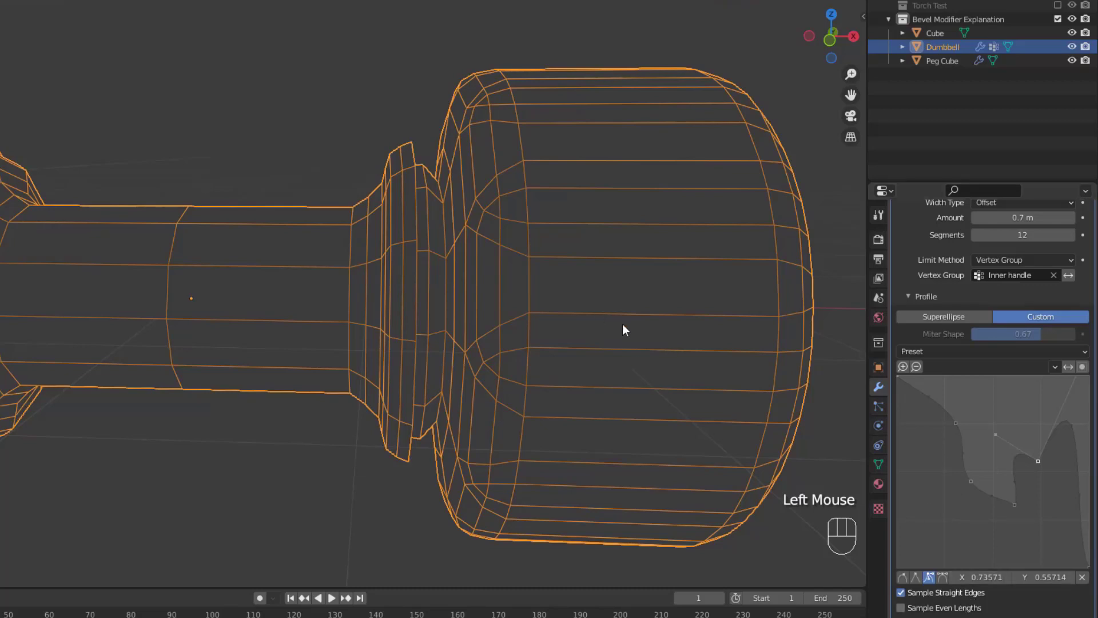
- Raise the Inner Handle Bevel from 7 to 12 segments to smooth the ridge
{"action": "left_click", "coordinate": [937, 608]}
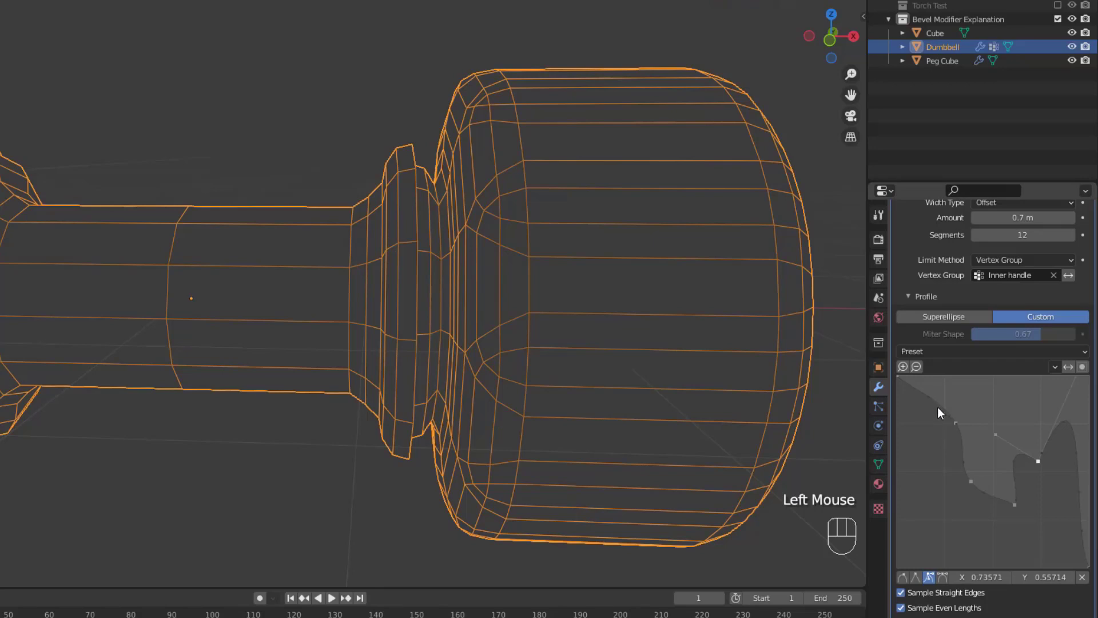
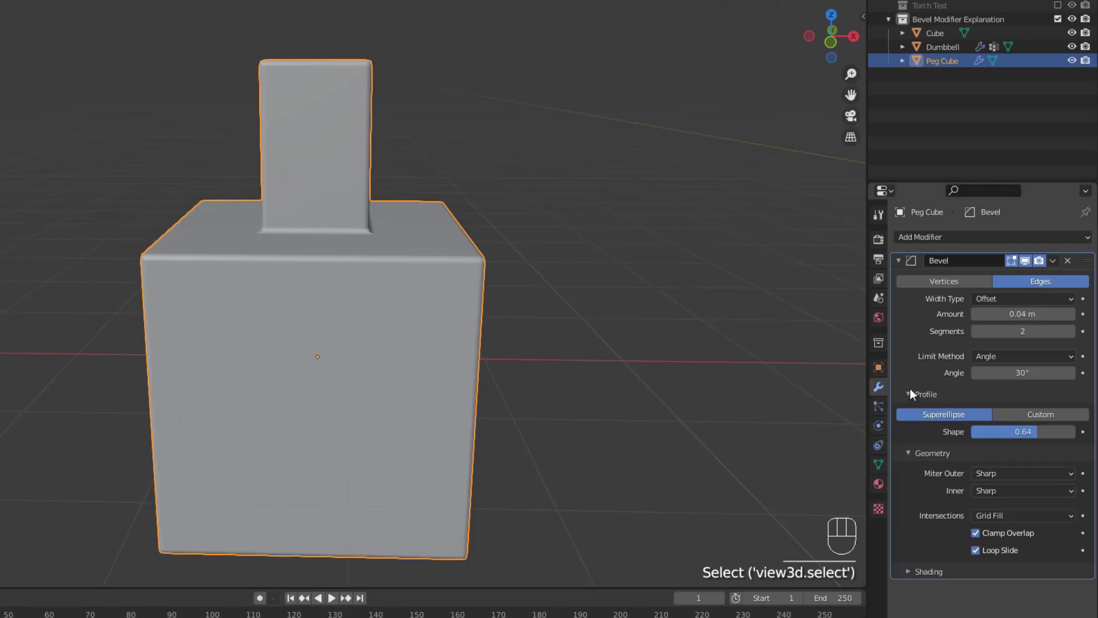
- Collapse Profile to reach Geometry on the Peg Cube's bevel and show it in Wireframe shading
{"action": "left_click", "coordinate": [916, 393]}
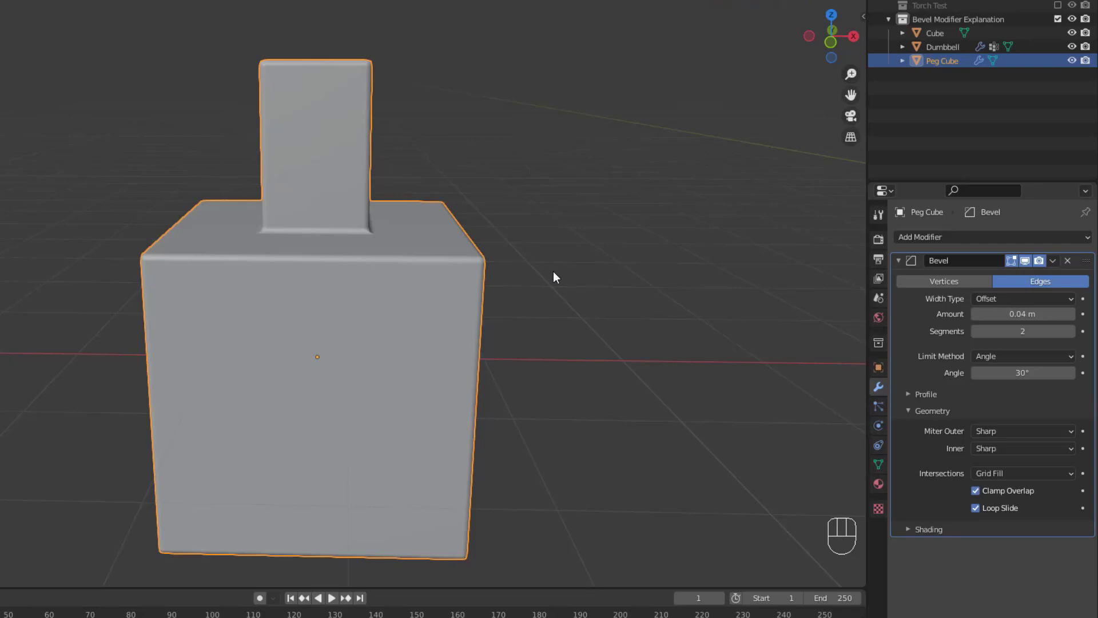
{"action": "middle_click", "coordinate": [524, 293]}
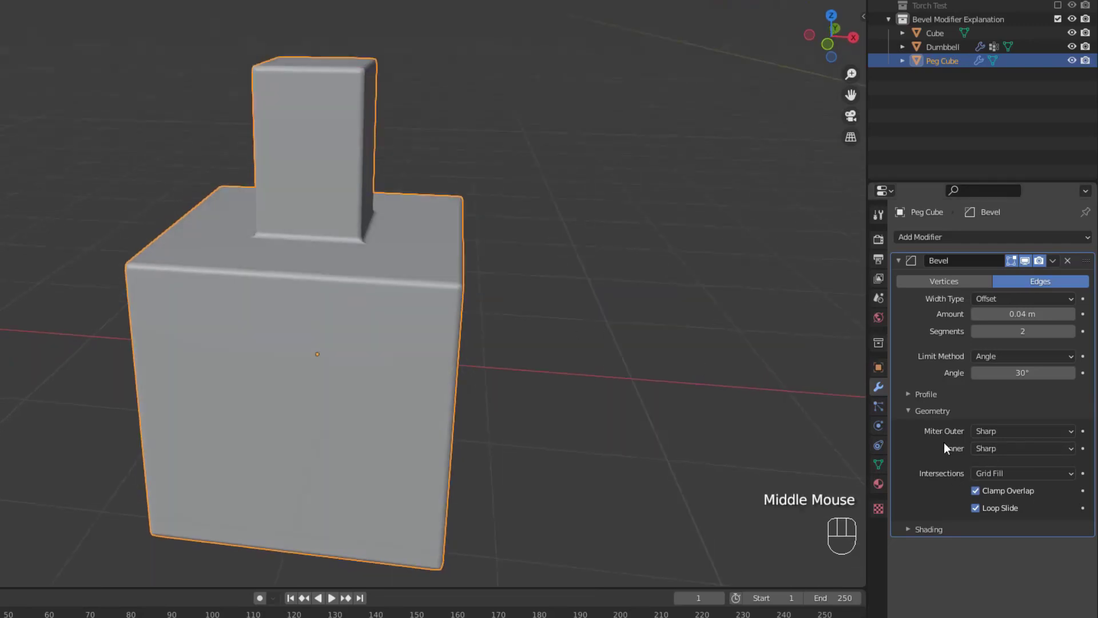
{"action": "left_click_drag", "start_coordinate": [503, 295], "coordinate": [487, 320]}
{"action": "scroll", "scroll_direction": "up", "scroll_amount": 3}
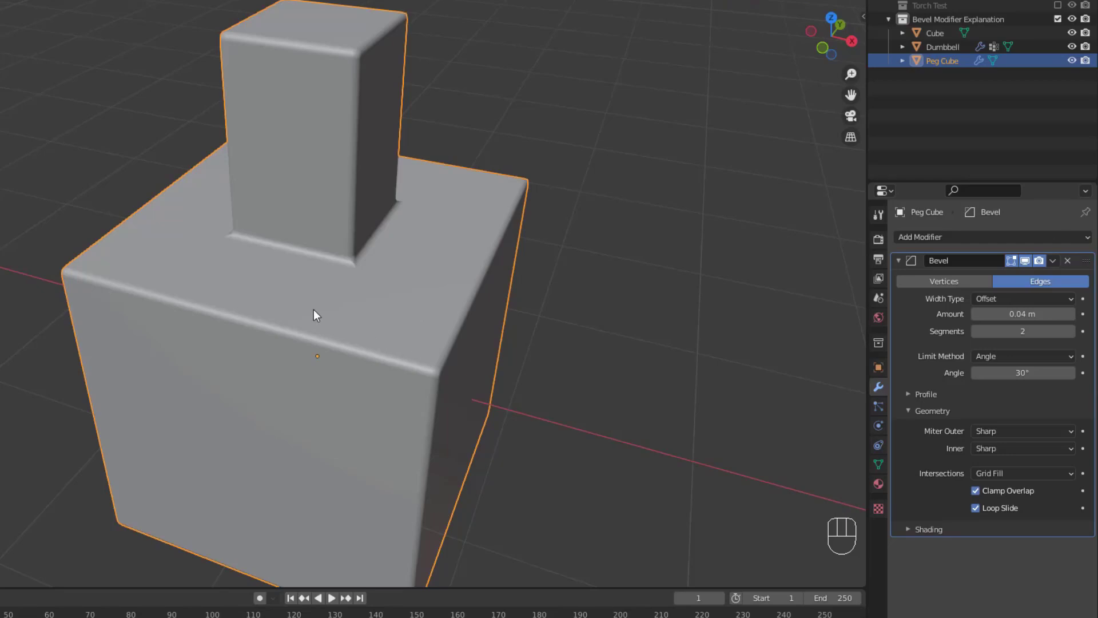
{"action": "left_click", "coordinate": [318, 310]}
- Zoom and orbit in close on the corner where the peg meets its base
{"action": "double_click", "coordinate": [407, 316]}
{"action": "middle_click", "coordinate": [407, 316]}
{"action": "scroll", "scroll_direction": "up", "scroll_amount": 3}
{"action": "left_click_drag", "start_coordinate": [414, 255], "coordinate": [385, 334]}
{"action": "middle_click", "coordinate": [427, 331]}
{"action": "middle_click", "coordinate": [430, 338]}
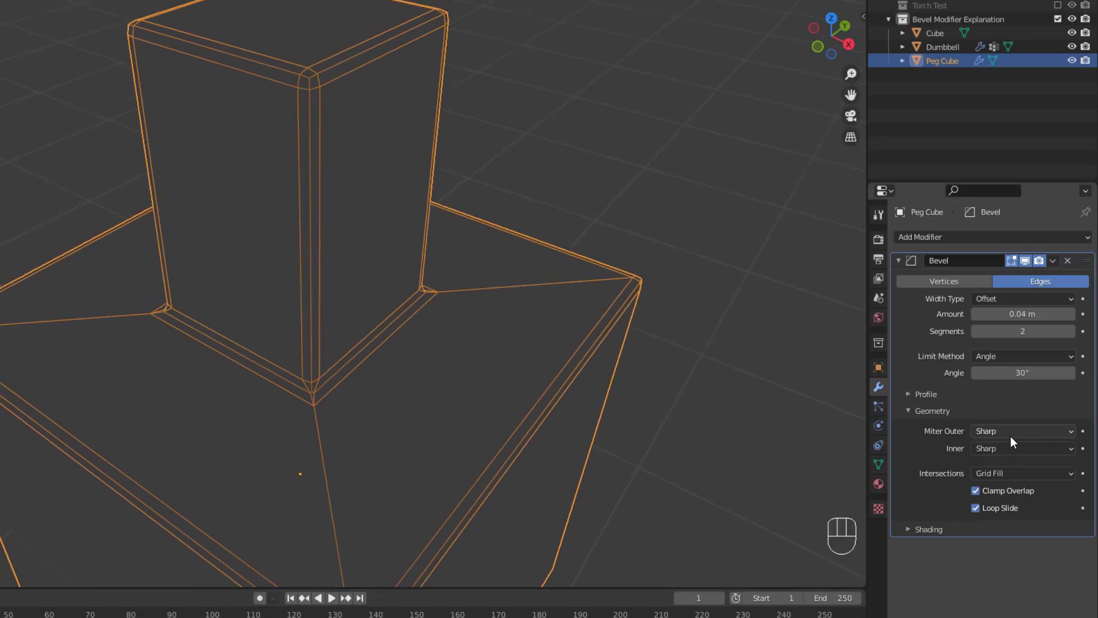
{"action": "left_click_drag", "start_coordinate": [1016, 439], "coordinate": [1018, 468]}
{"action": "scroll", "scroll_direction": "up", "scroll_amount": 3}
{"action": "left_click_drag", "start_coordinate": [360, 451], "coordinate": [371, 397]}
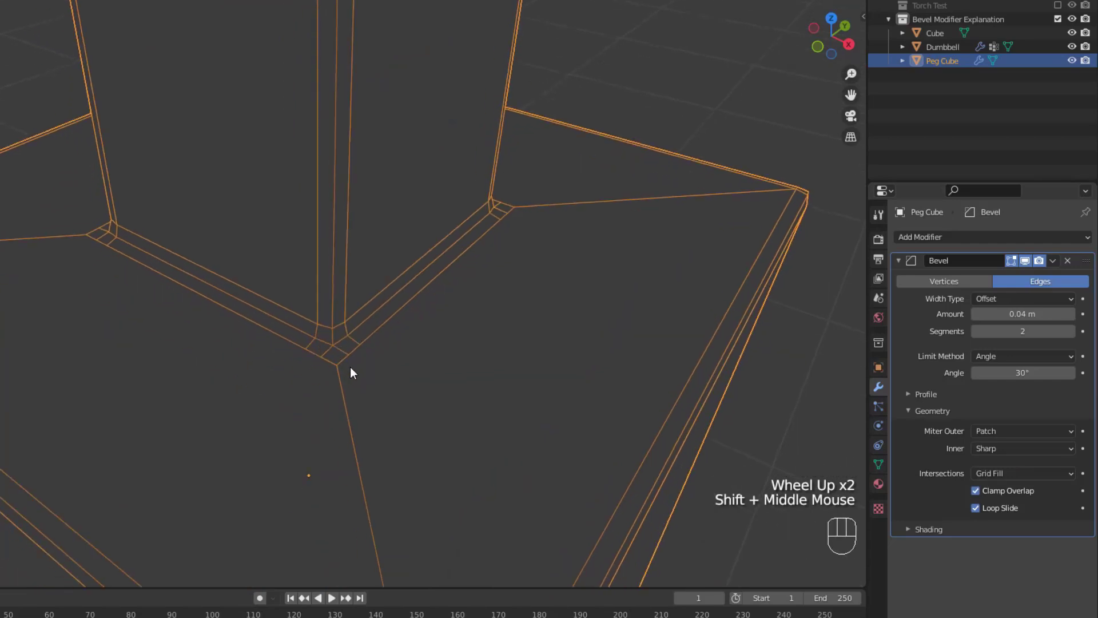
- Raise the Peg Cube bevel to a 0.06 m amount with 4 segments
{"action": "left_click_drag", "start_coordinate": [1023, 437], "coordinate": [926, 441]}
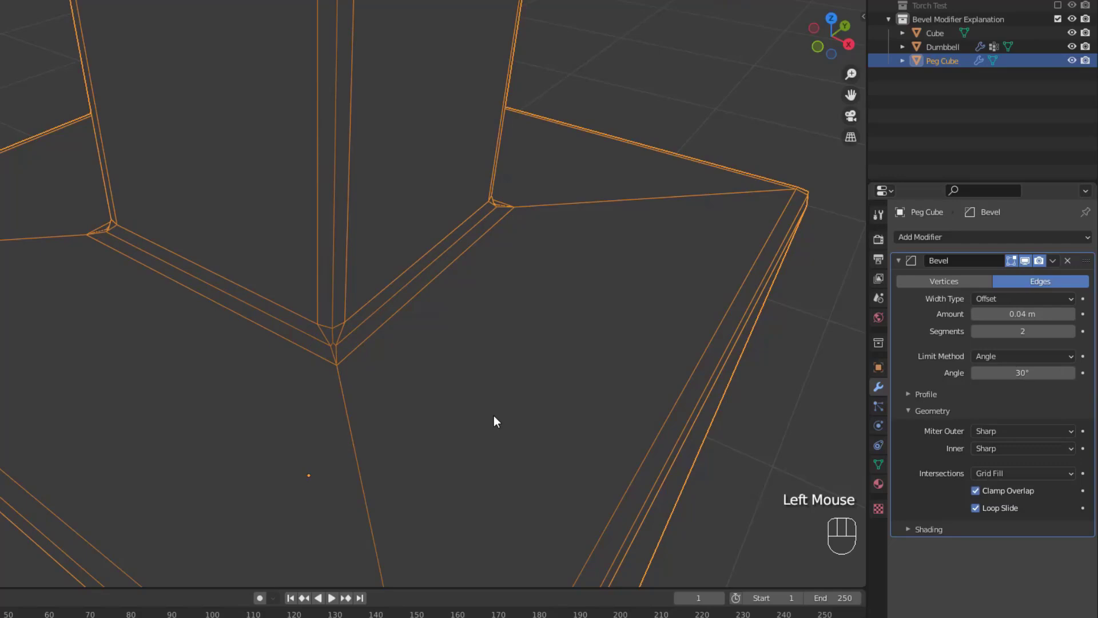
{"action": "left_click_drag", "start_coordinate": [1024, 440], "coordinate": [991, 467]}
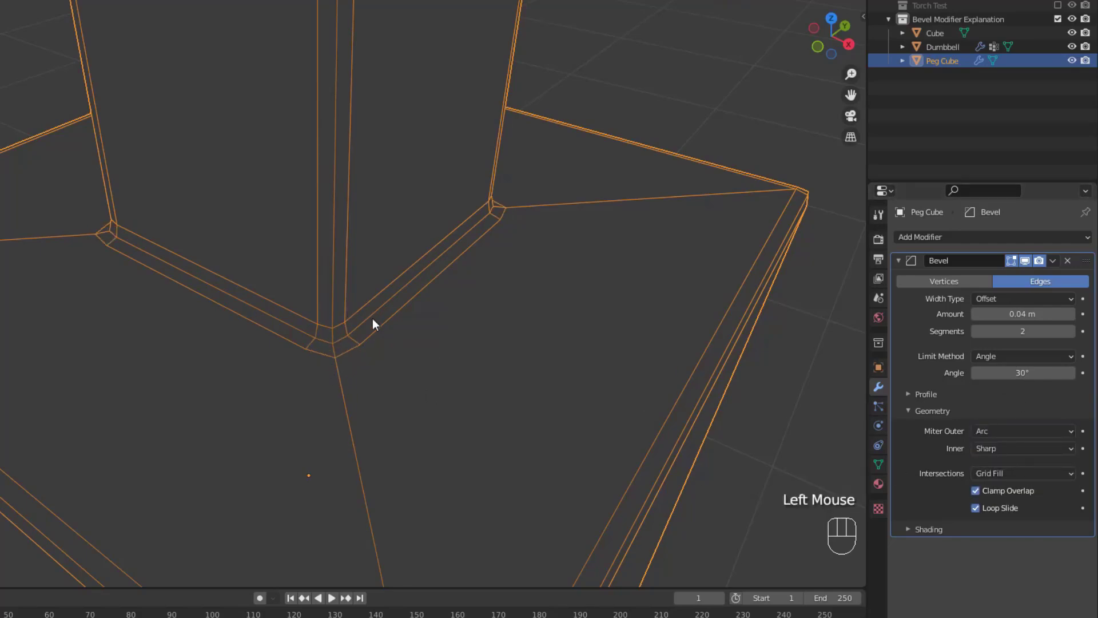
{"action": "left_click", "coordinate": [1076, 336]}
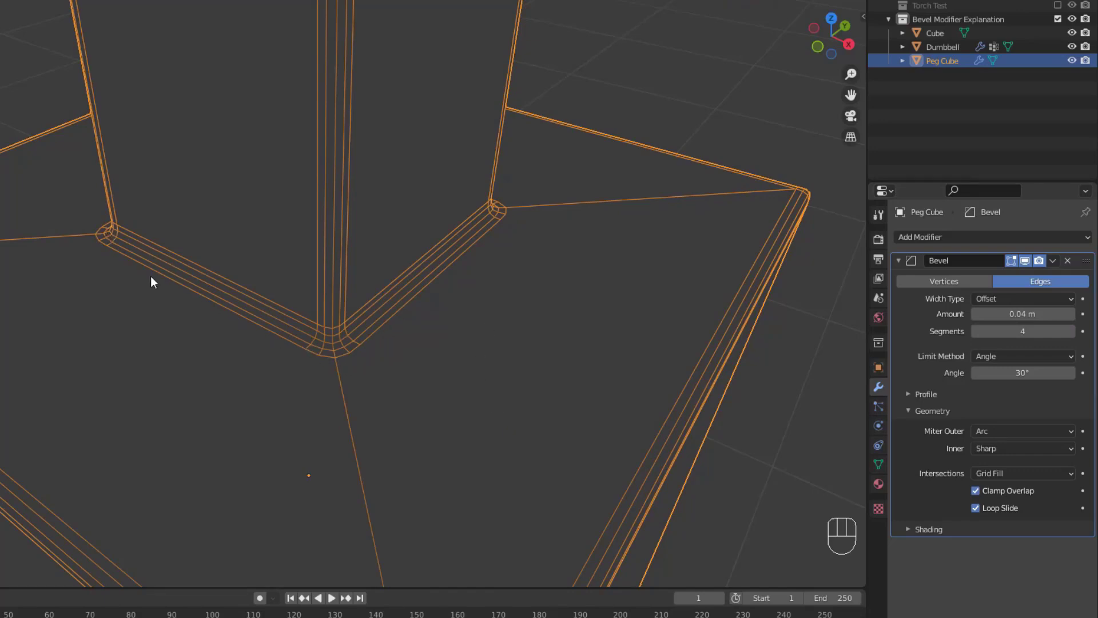
{"action": "middle_click", "coordinate": [406, 261]}
- Scroll the Bevel modifier panel toward its Amount and Geometry miter settings
{"action": "scroll", "scroll_direction": "down", "scroll_amount": 3}
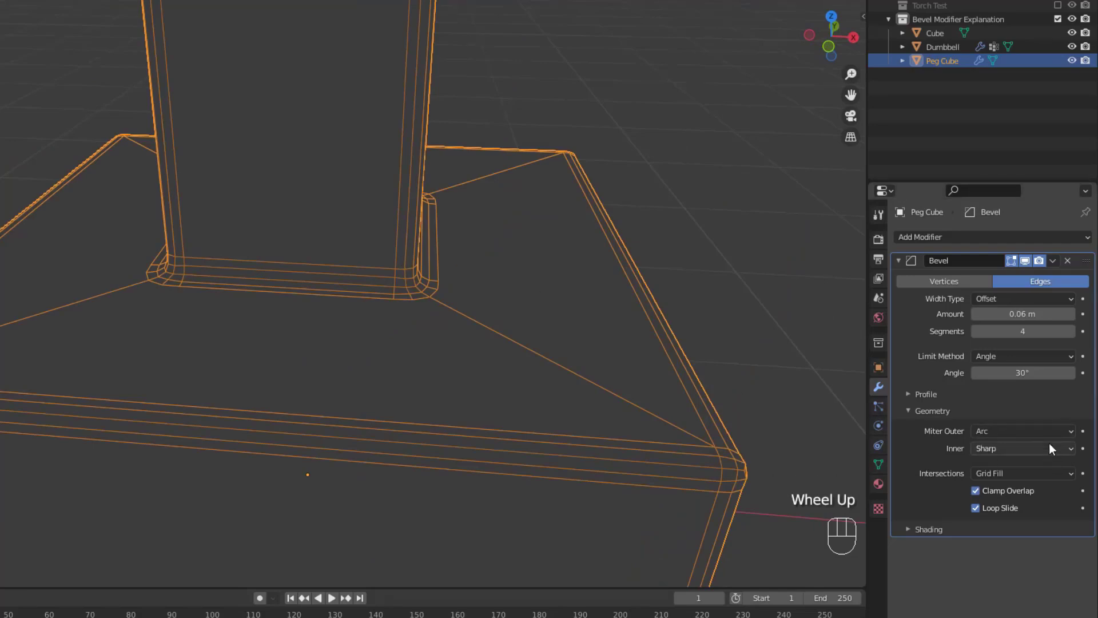
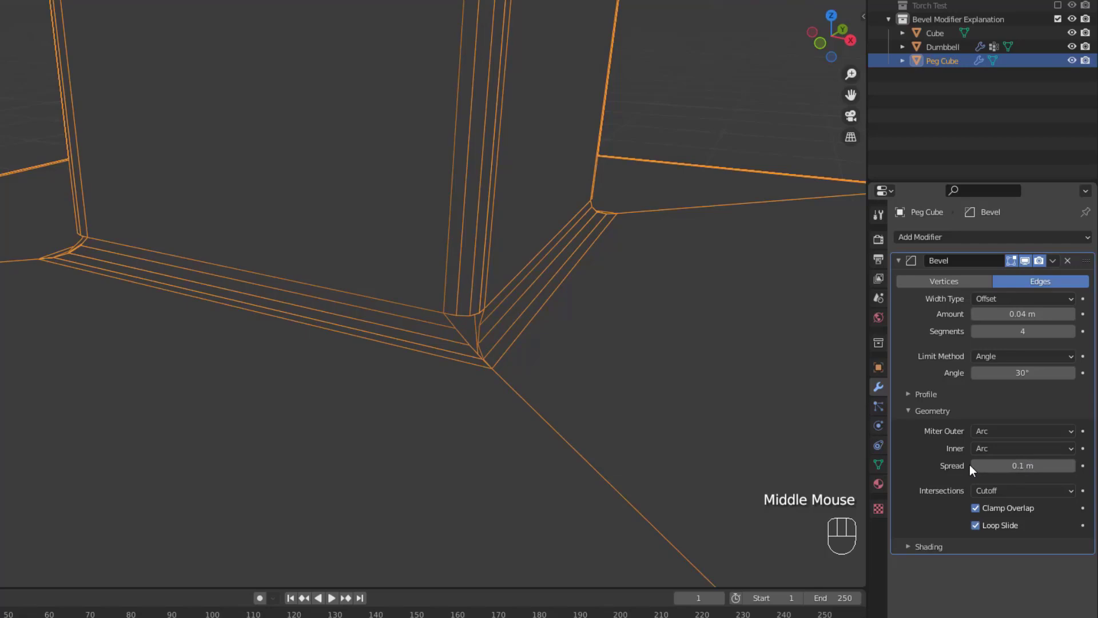
- Reduce the Peg Cube's bevel to a much smaller width while inspecting the peg's base
{"action": "left_click_drag", "start_coordinate": [1018, 500], "coordinate": [1014, 512]}
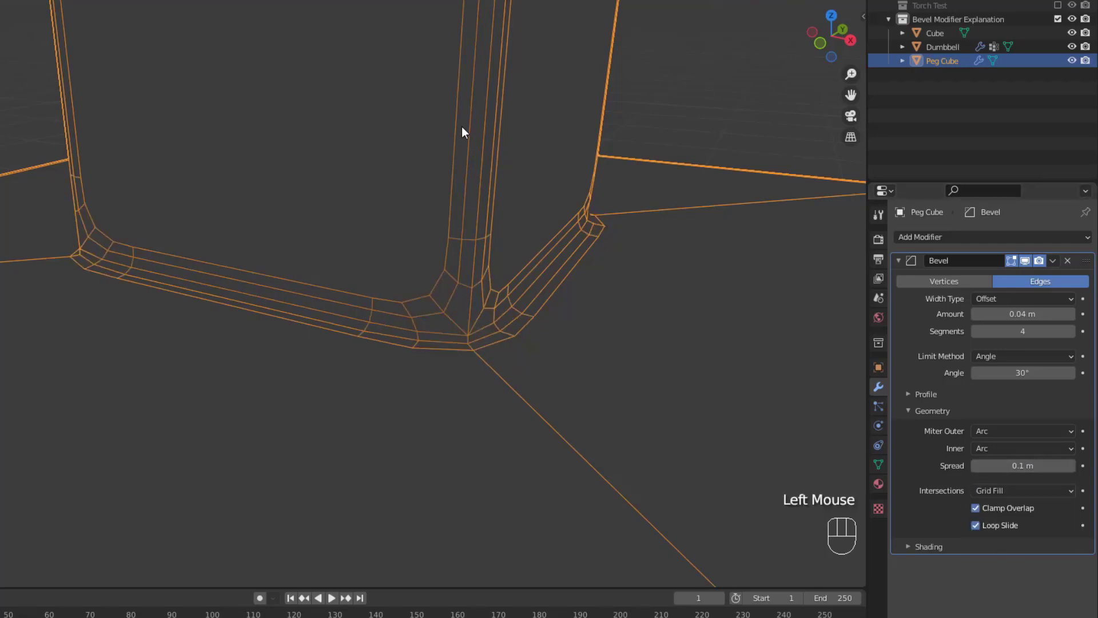
{"action": "scroll", "scroll_direction": "down", "scroll_amount": 3}
{"action": "middle_click", "coordinate": [502, 407]}
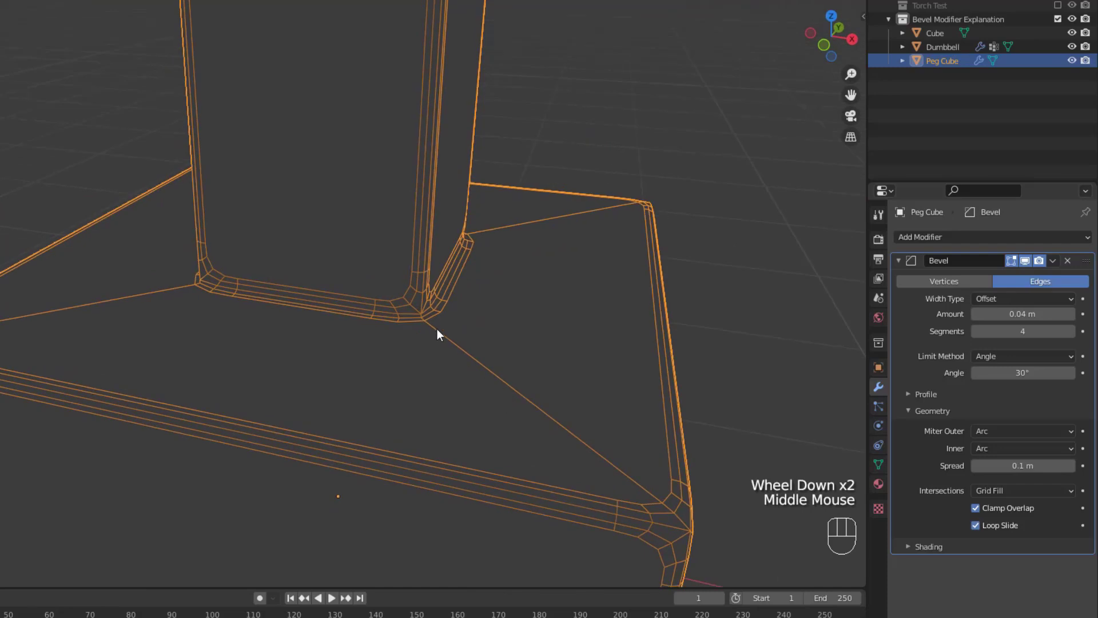
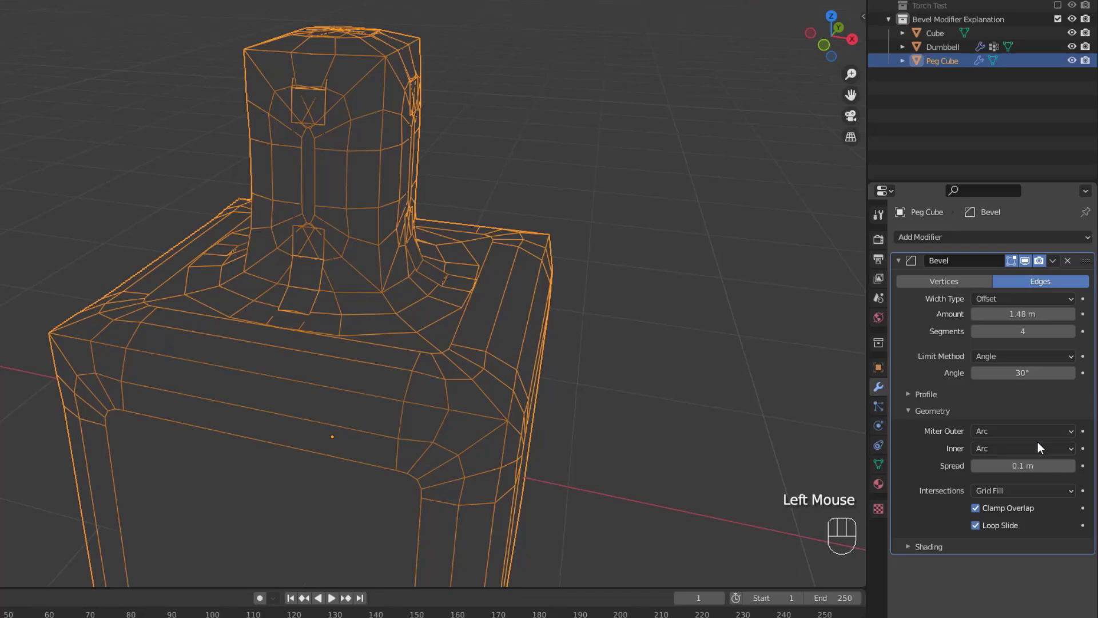
{"action": "left_click_drag", "start_coordinate": [1040, 453], "coordinate": [1020, 469]}
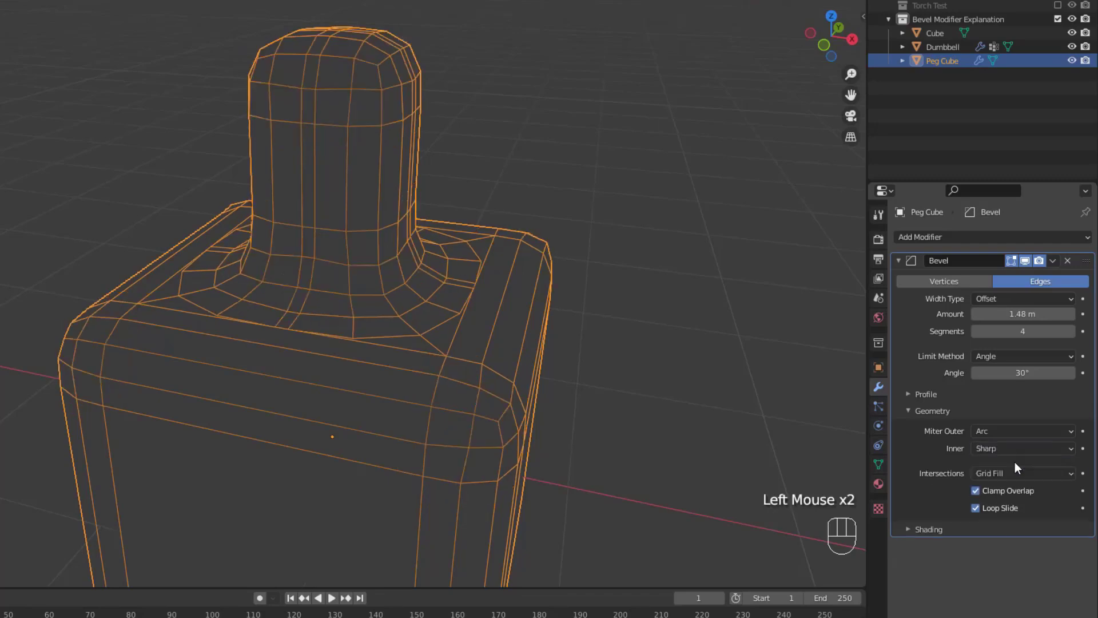
{"action": "left_click", "coordinate": [829, 438]}
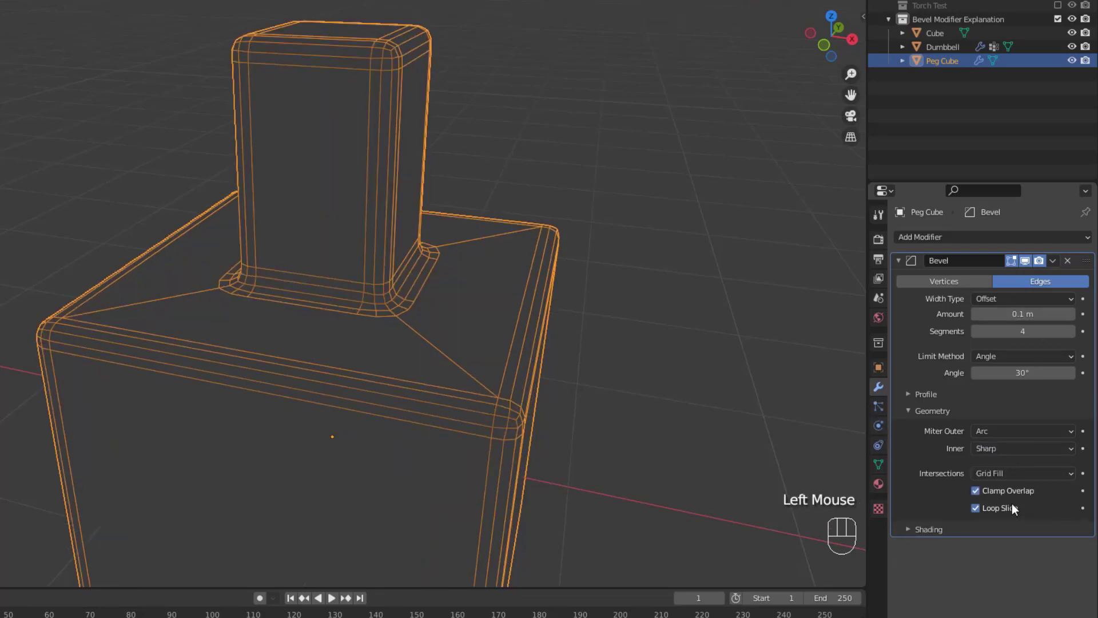
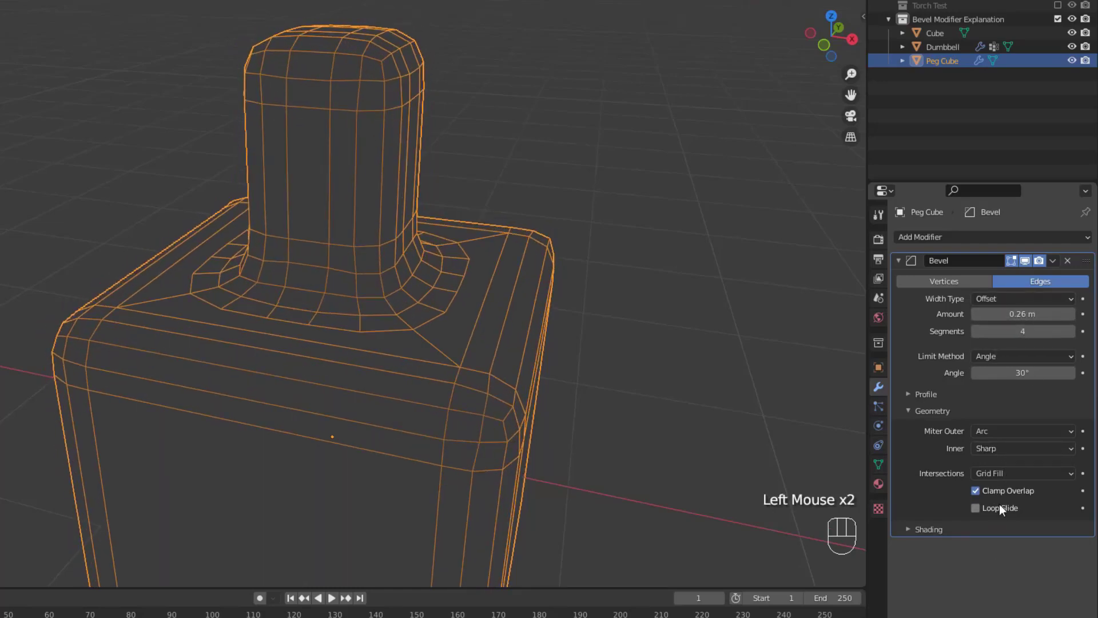
- Raise the bevel Amount to 0.26 m, heavily rounding the peg, base and their joint
{"action": "left_click", "coordinate": [1005, 511]}
{"action": "left_click", "coordinate": [1005, 511]}
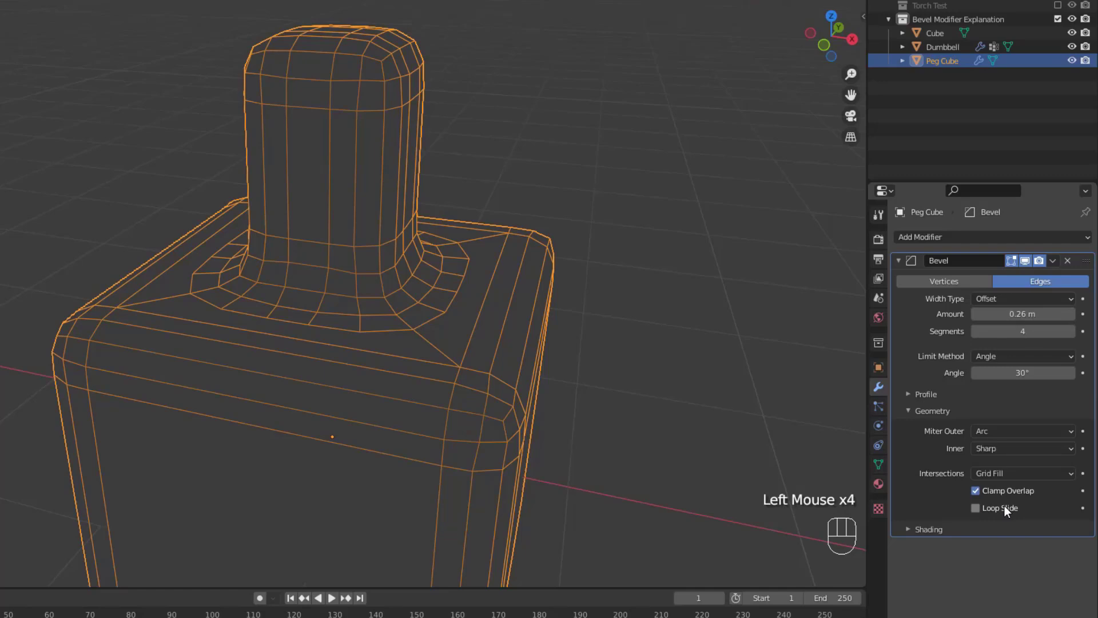
{"action": "left_click", "coordinate": [1010, 511]}
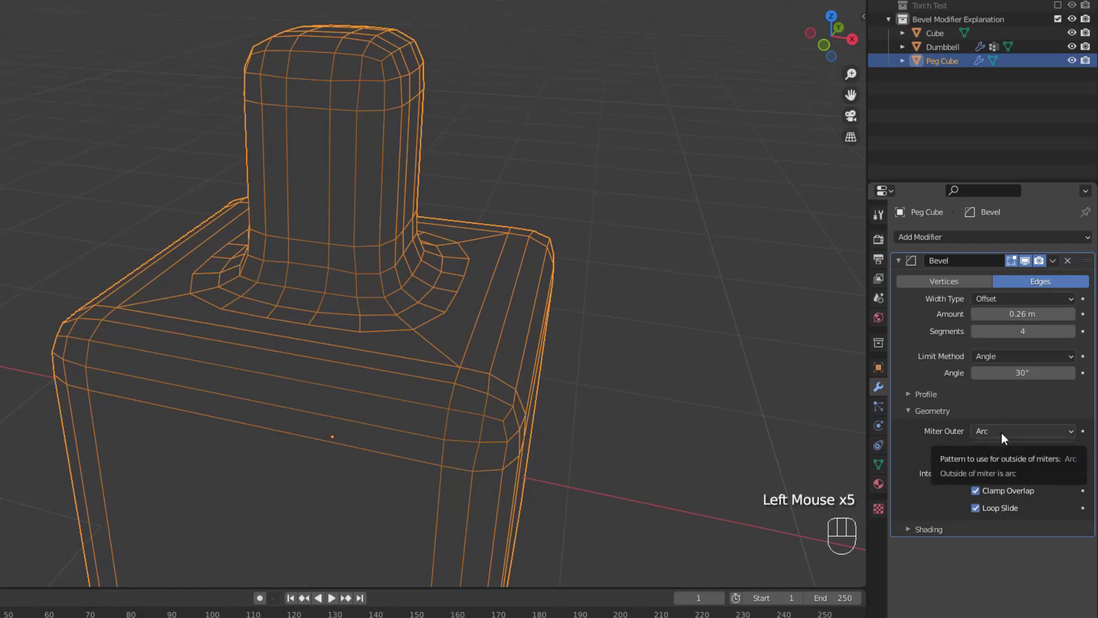
{"action": "left_click_drag", "start_coordinate": [1007, 448], "coordinate": [915, 435]}
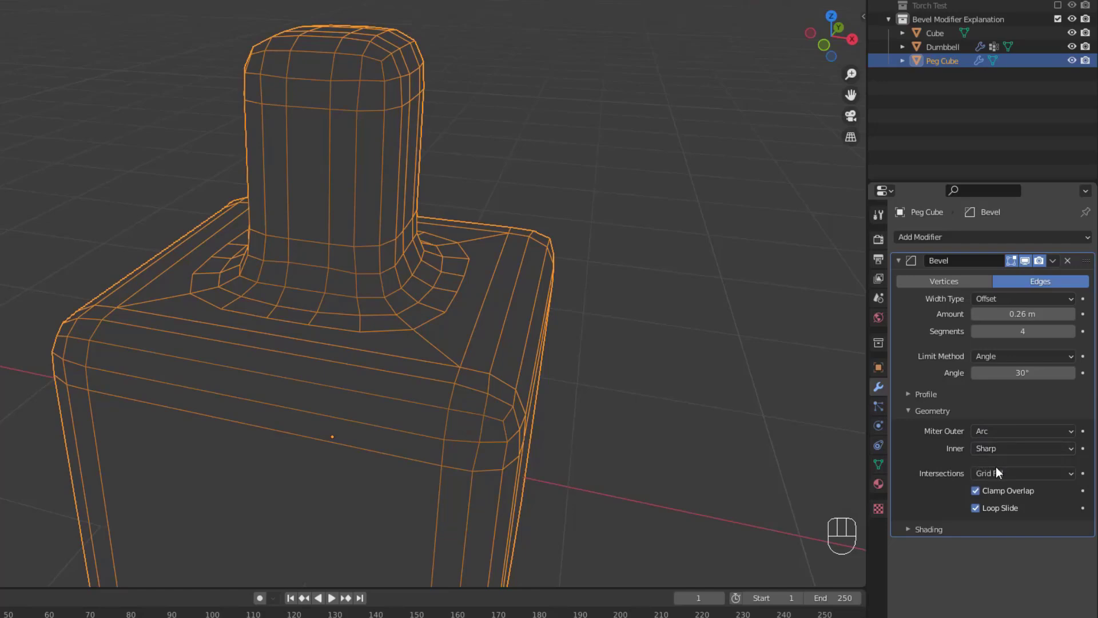
- Show the Peg Cube in Solid shading and check its Normals in the mesh data settings
{"action": "left_click", "coordinate": [536, 380]}
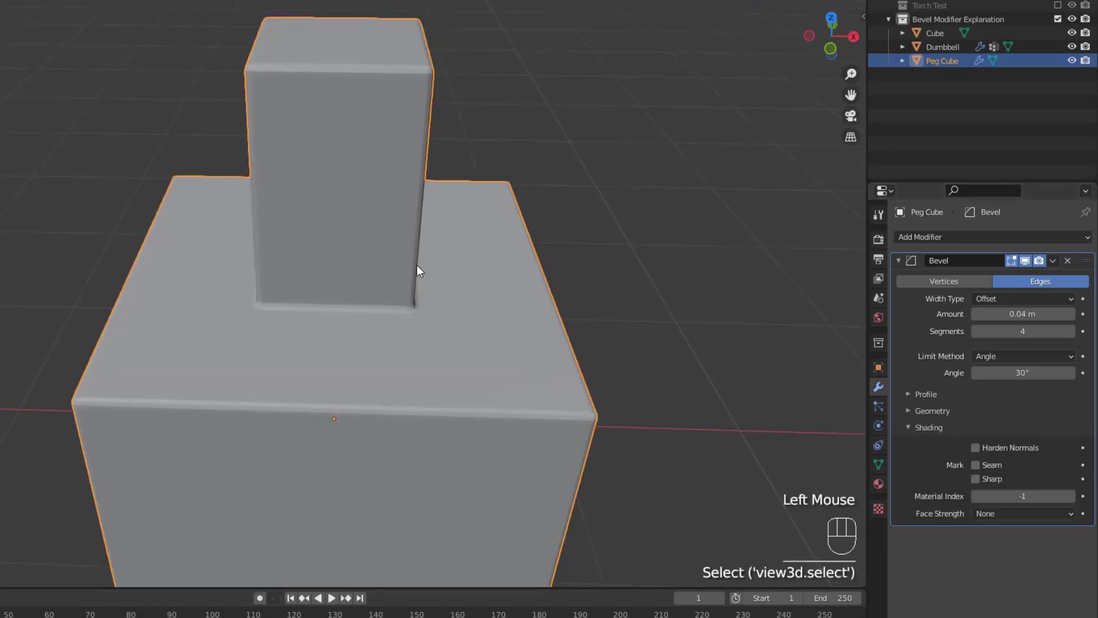
{"action": "left_click_drag", "start_coordinate": [471, 317], "coordinate": [457, 321]}
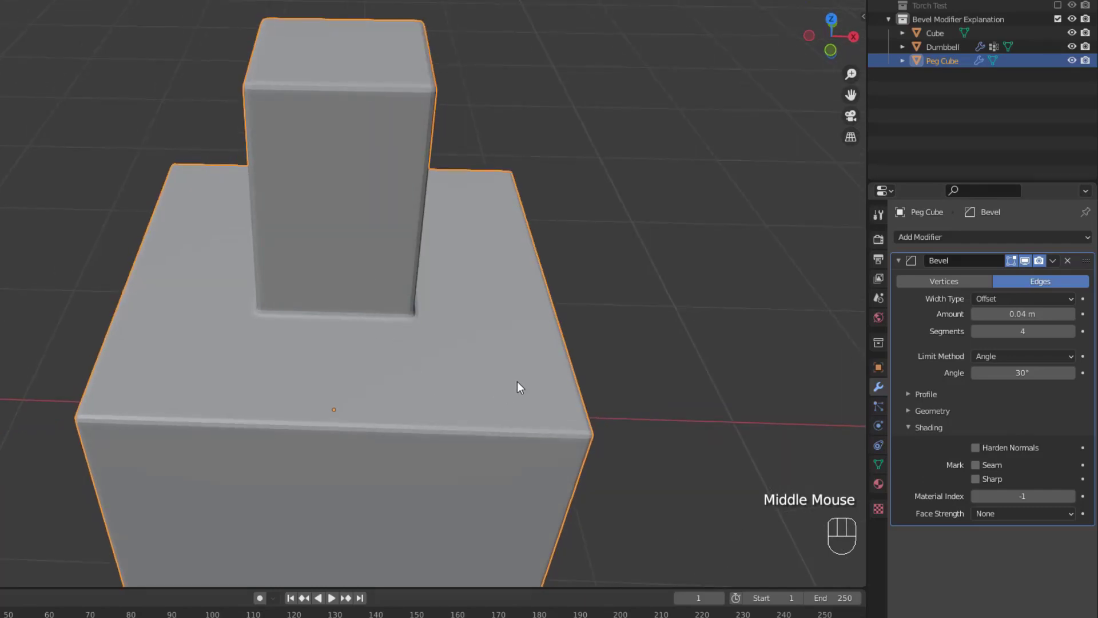
{"action": "left_click_drag", "start_coordinate": [436, 354], "coordinate": [441, 337]}
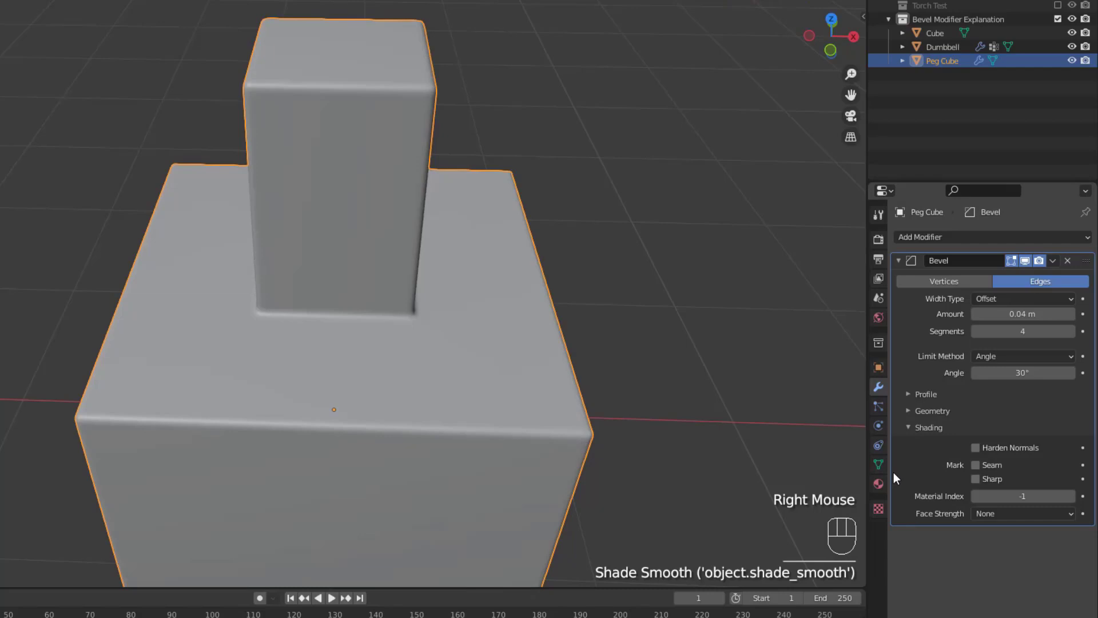
{"action": "left_click", "coordinate": [888, 474]}
{"action": "left_click", "coordinate": [980, 435]}
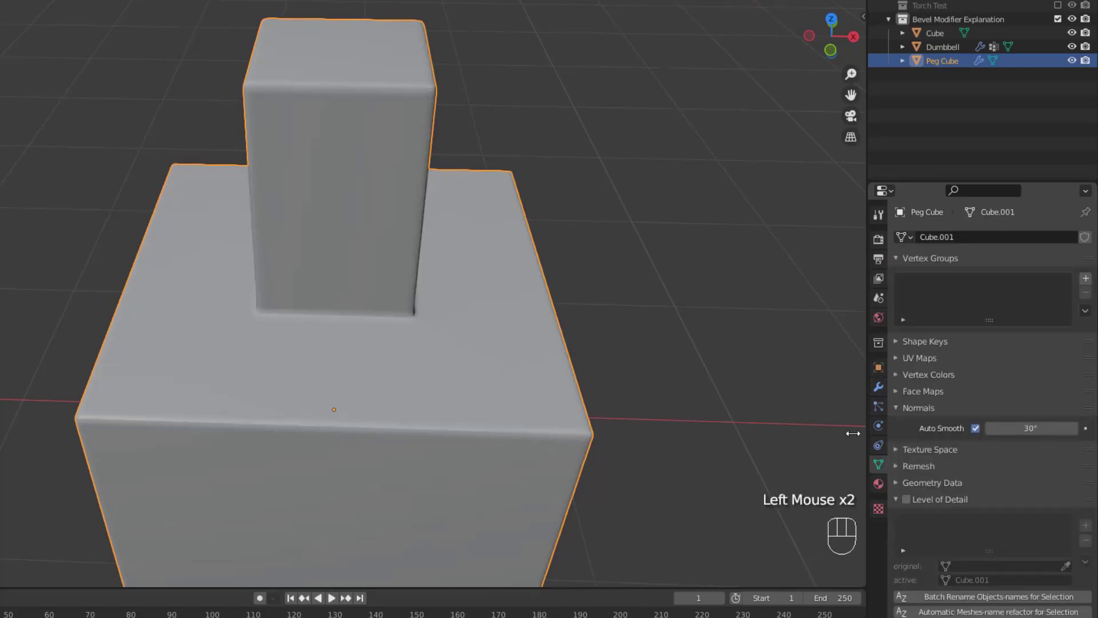
{"action": "left_click_drag", "start_coordinate": [555, 349], "coordinate": [559, 427]}
{"action": "scroll", "scroll_direction": "down", "scroll_amount": 3}
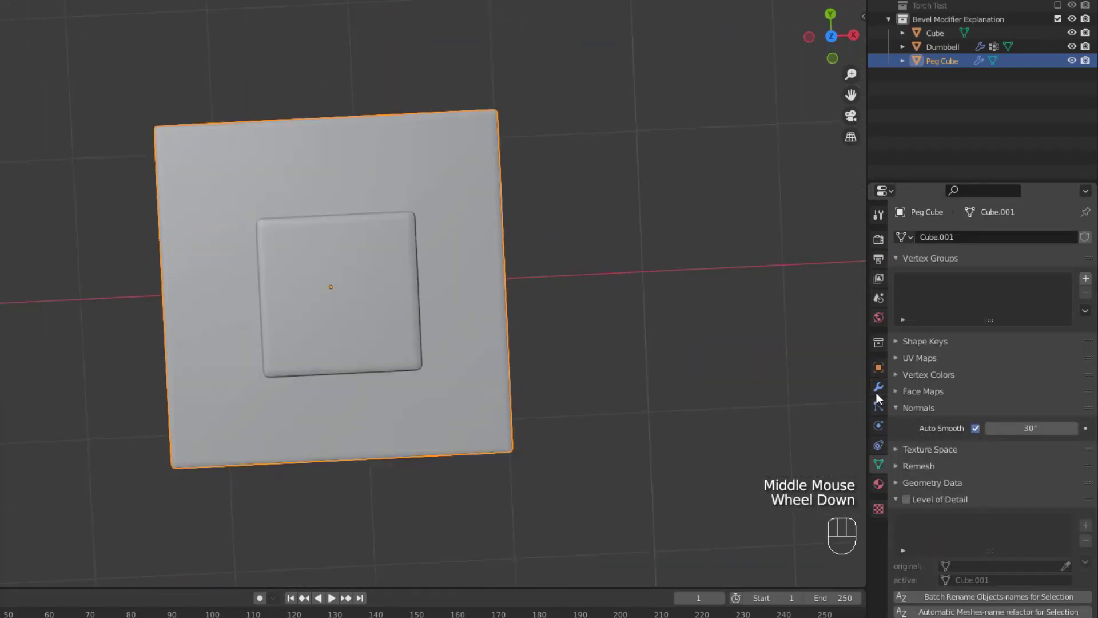
- Return to the modifier settings and bring the bevel Amount back to 0.04 m with 4 segments
{"action": "left_click", "coordinate": [879, 398]}
{"action": "middle_click", "coordinate": [566, 436]}
{"action": "scroll", "scroll_direction": "down", "scroll_amount": 3}
{"action": "middle_click", "coordinate": [523, 439]}
{"action": "scroll", "scroll_direction": "down", "scroll_amount": 3}
{"action": "left_click_drag", "start_coordinate": [472, 426], "coordinate": [413, 423]}
{"action": "scroll", "scroll_direction": "up", "scroll_amount": 3}
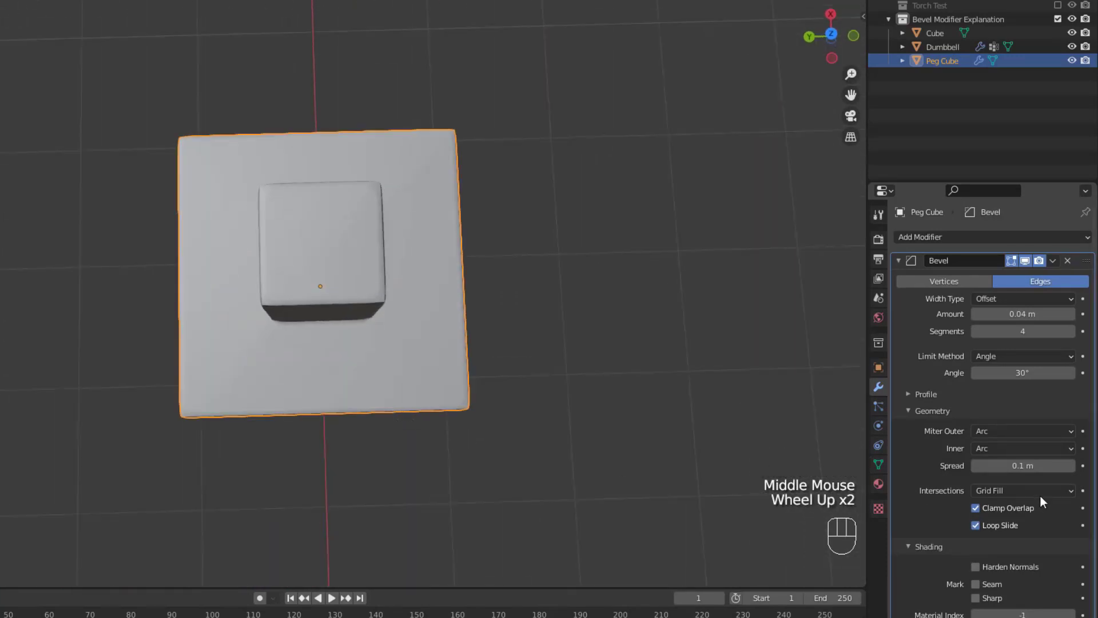
{"action": "key", "text": "d"}
{"action": "middle_click", "coordinate": [371, 243]}
{"action": "left_click", "coordinate": [368, 223]}
{"action": "key", "text": "d"}
{"action": "key", "text": "d"}
{"action": "key", "text": "d"}
{"action": "left_click_drag", "start_coordinate": [267, 231], "coordinate": [278, 360]}
{"action": "key", "text": "d"}
{"action": "key", "text": "d"}
{"action": "right_click", "coordinate": [263, 354]}
{"action": "key", "text": "d"}
{"action": "left_click", "coordinate": [435, 218]}
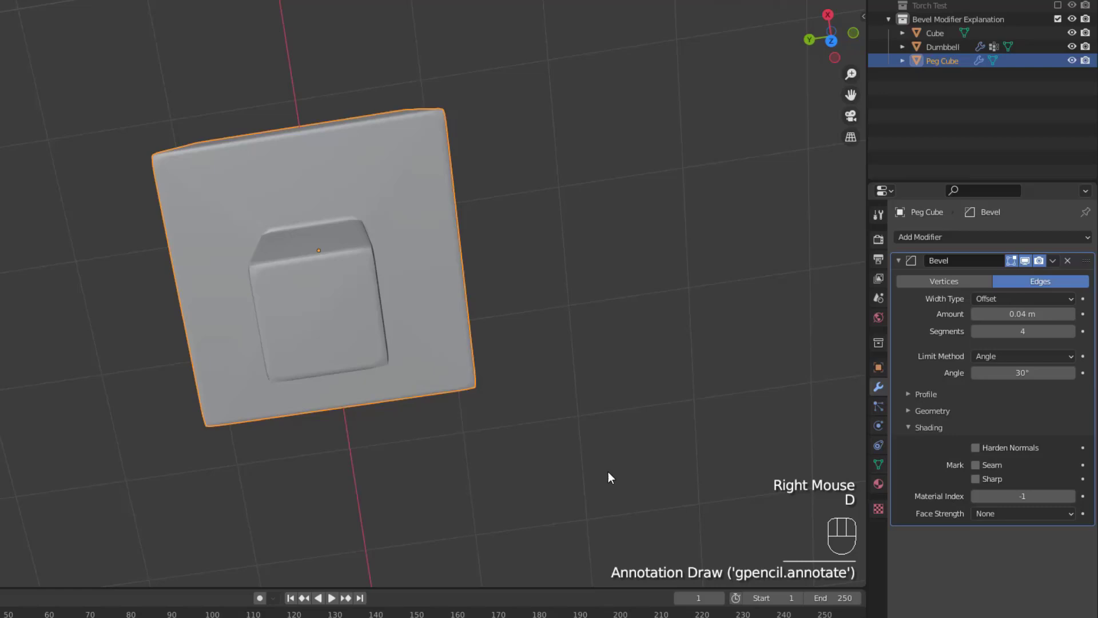
{"action": "left_click_drag", "start_coordinate": [492, 409], "coordinate": [503, 400]}
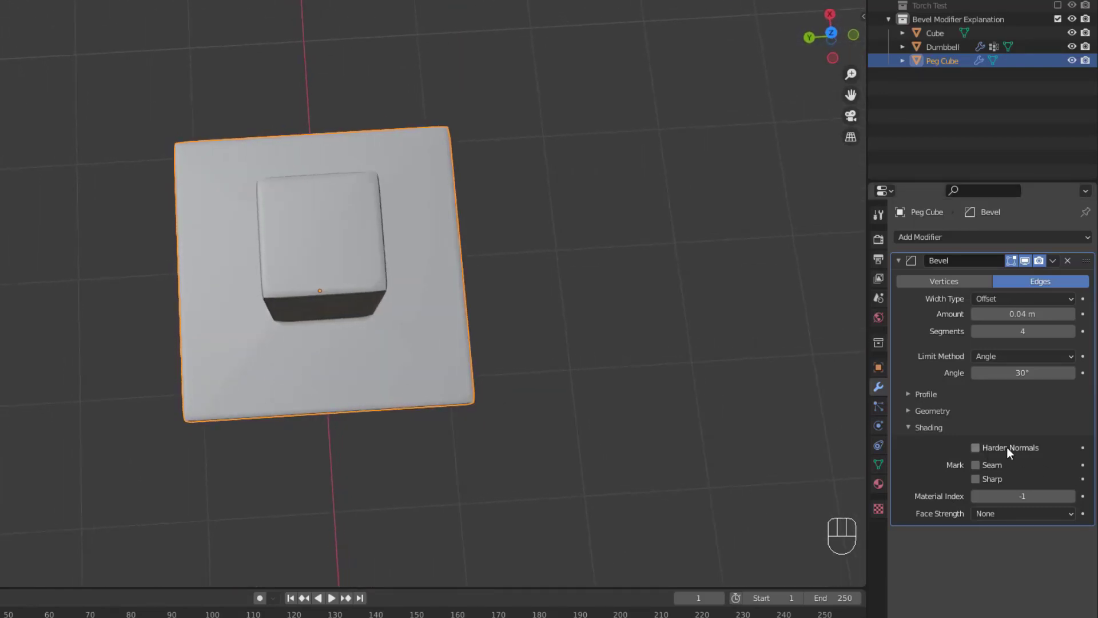
{"action": "left_click", "coordinate": [1012, 449]}
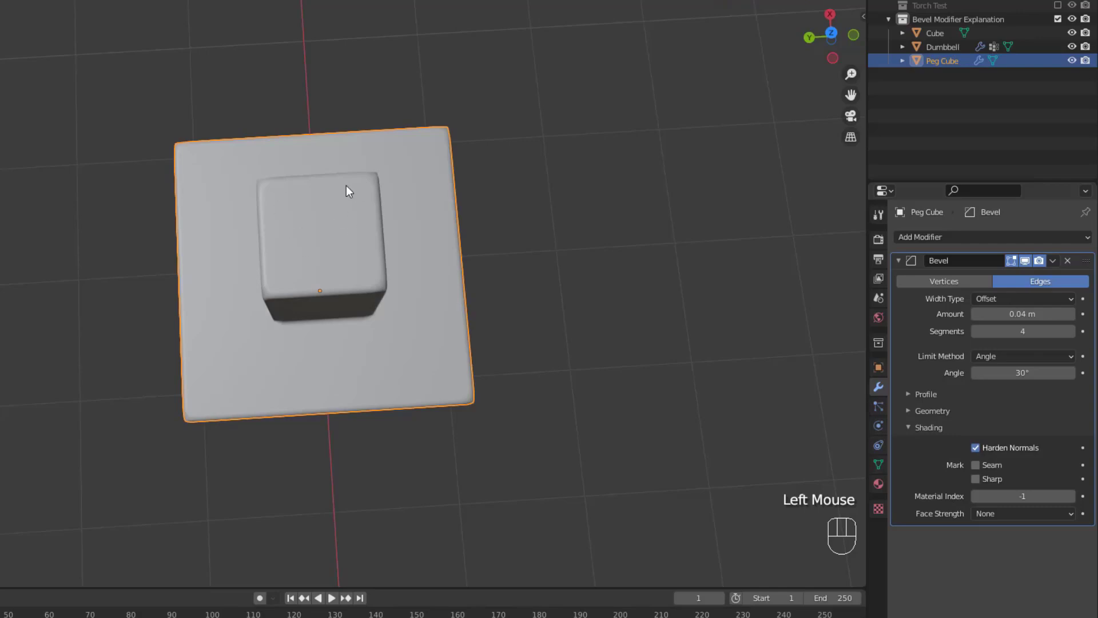
{"action": "left_click_drag", "start_coordinate": [446, 398], "coordinate": [431, 348]}
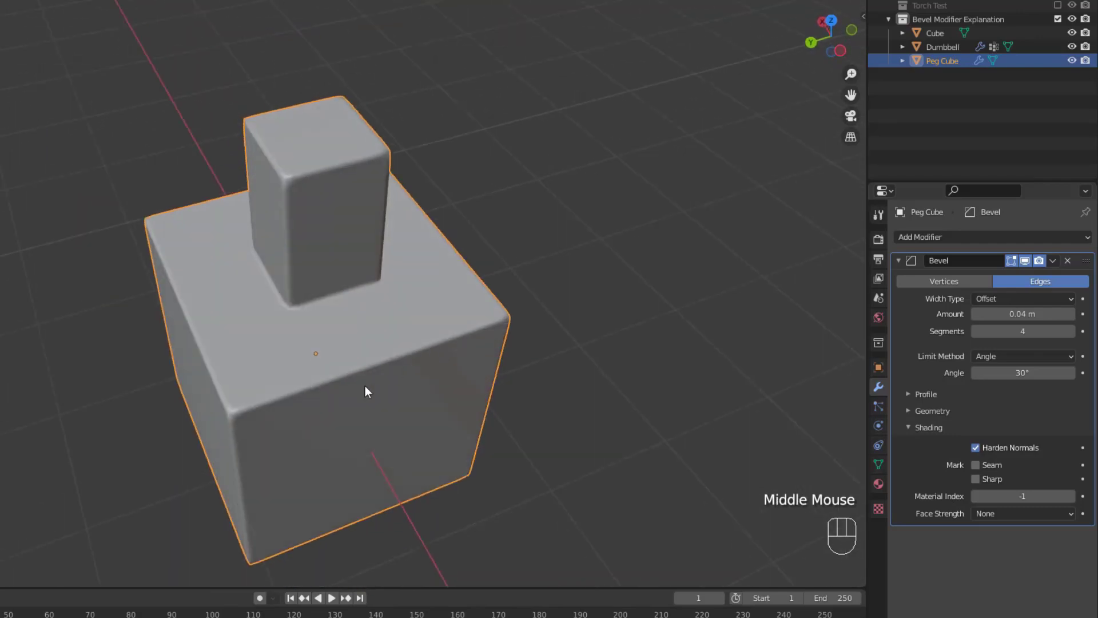
{"action": "scroll", "scroll_direction": "up", "scroll_amount": 3}
{"action": "left_click", "coordinate": [989, 450]}
{"action": "left_click", "coordinate": [992, 449]}
{"action": "middle_click", "coordinate": [242, 303]}
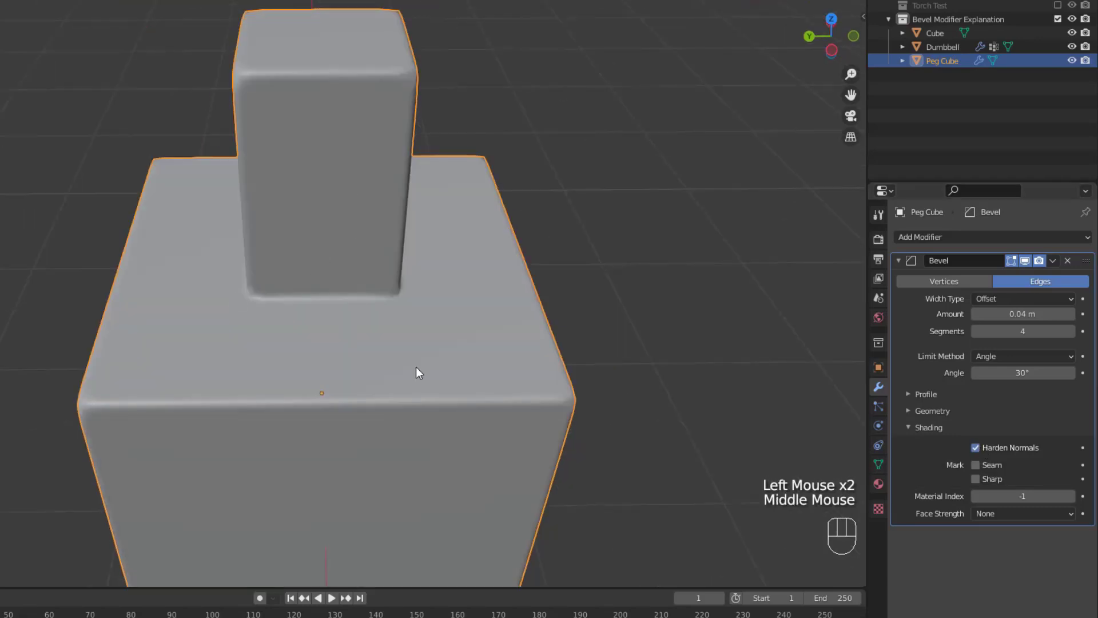
{"action": "left_click_drag", "start_coordinate": [529, 331], "coordinate": [437, 331]}
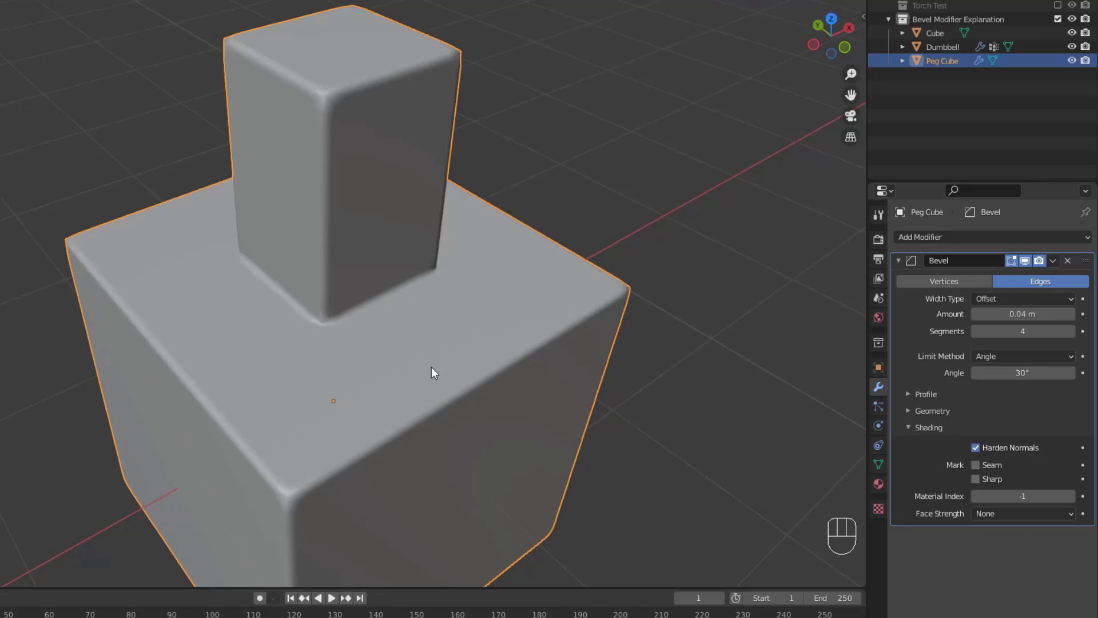
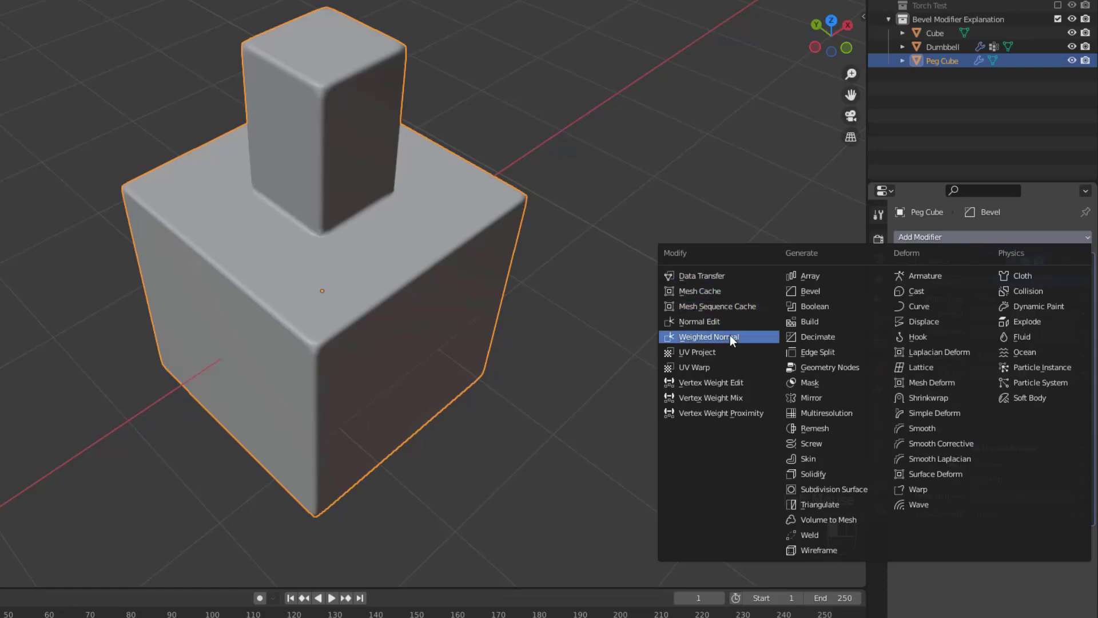
- Add a Weighted Normal modifier below the bevel and set the bevel Amount to 0.09 m
{"action": "left_click", "coordinate": [734, 335]}
{"action": "scroll", "scroll_direction": "down", "scroll_amount": 3}
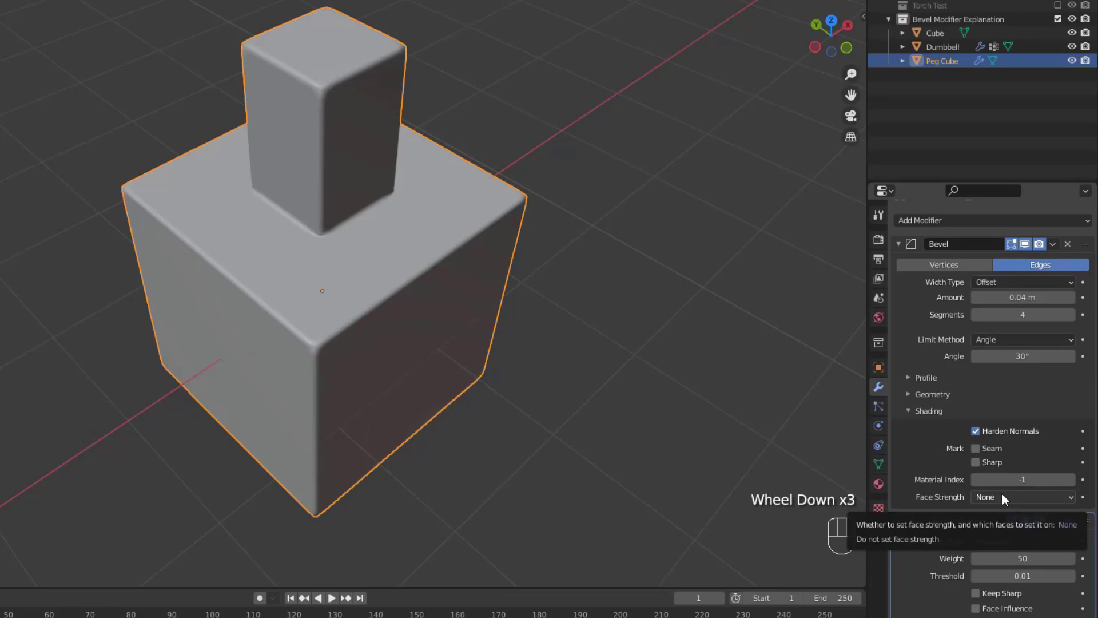
{"action": "left_click", "coordinate": [1015, 610]}
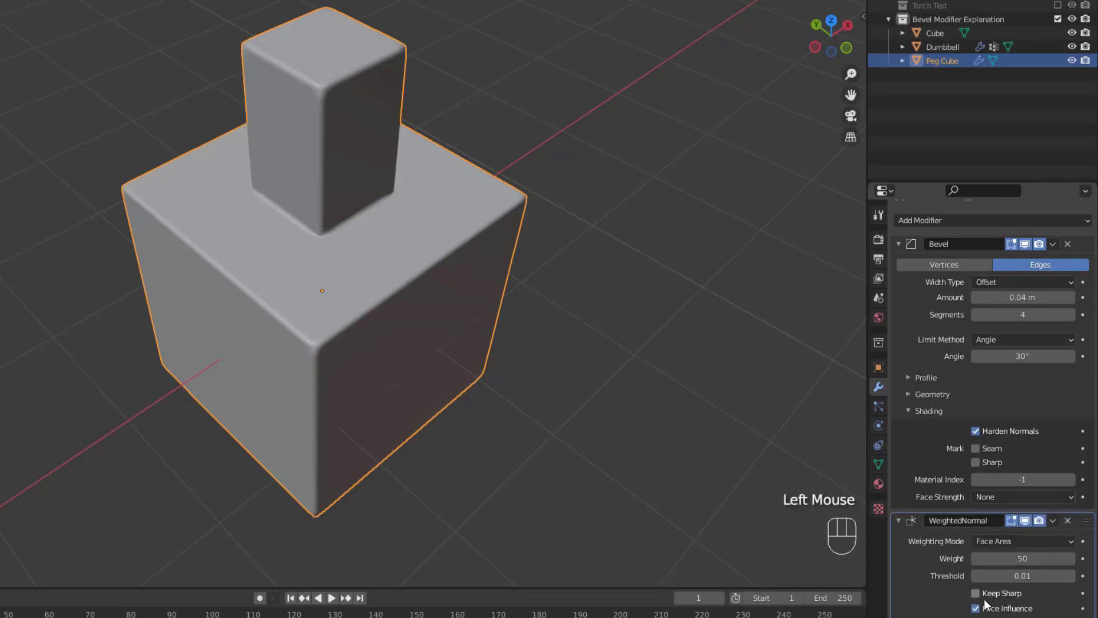
{"action": "left_click_drag", "start_coordinate": [1040, 503], "coordinate": [1030, 539]}
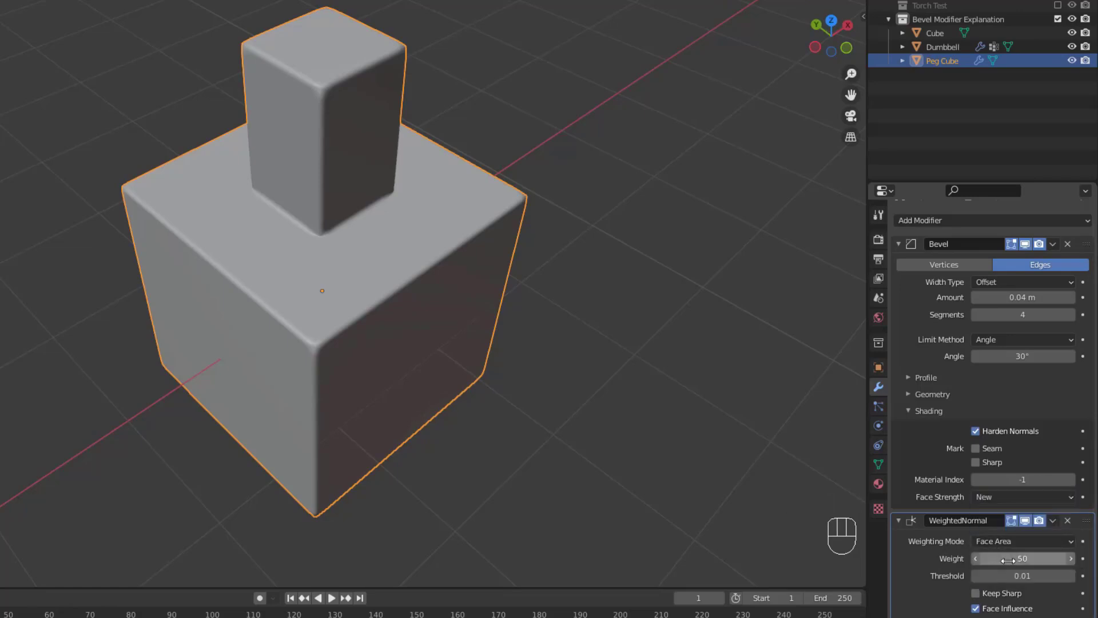
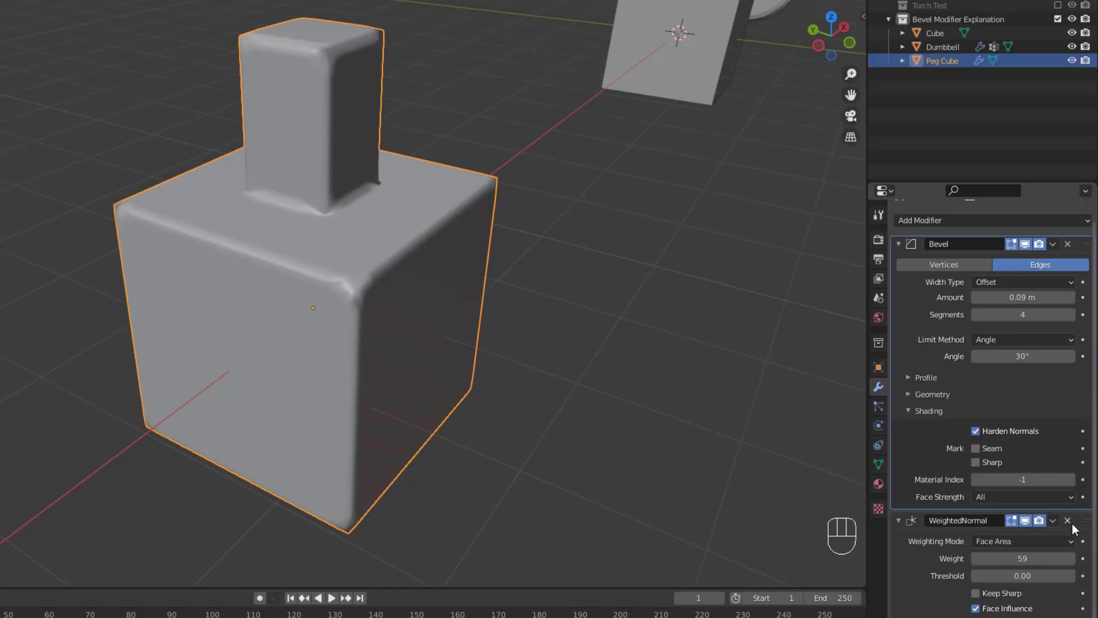
- Remove the Weighted Normal modifier and zoom out to show the peg cube, cube and dumbbell
{"action": "left_click", "coordinate": [1076, 525]}
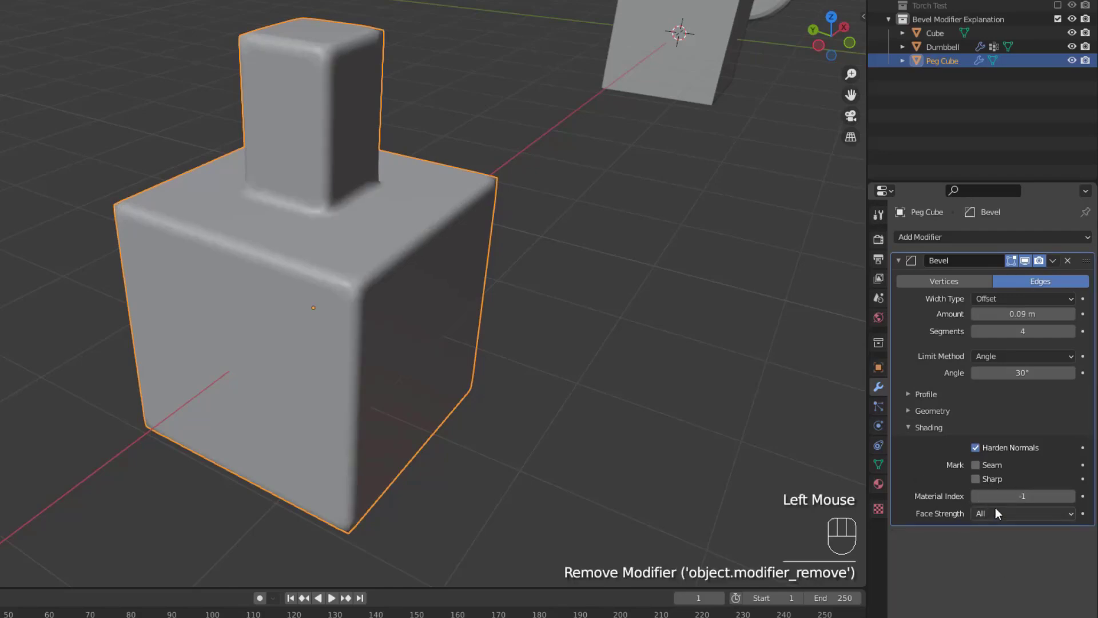
{"action": "left_click_drag", "start_coordinate": [1003, 509], "coordinate": [1007, 534]}
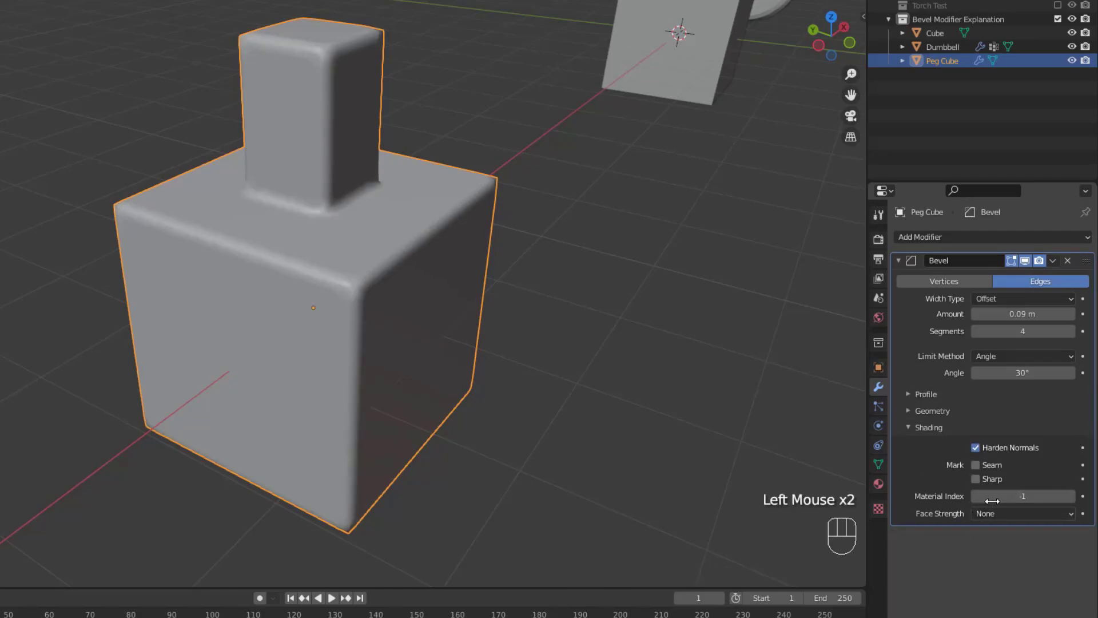